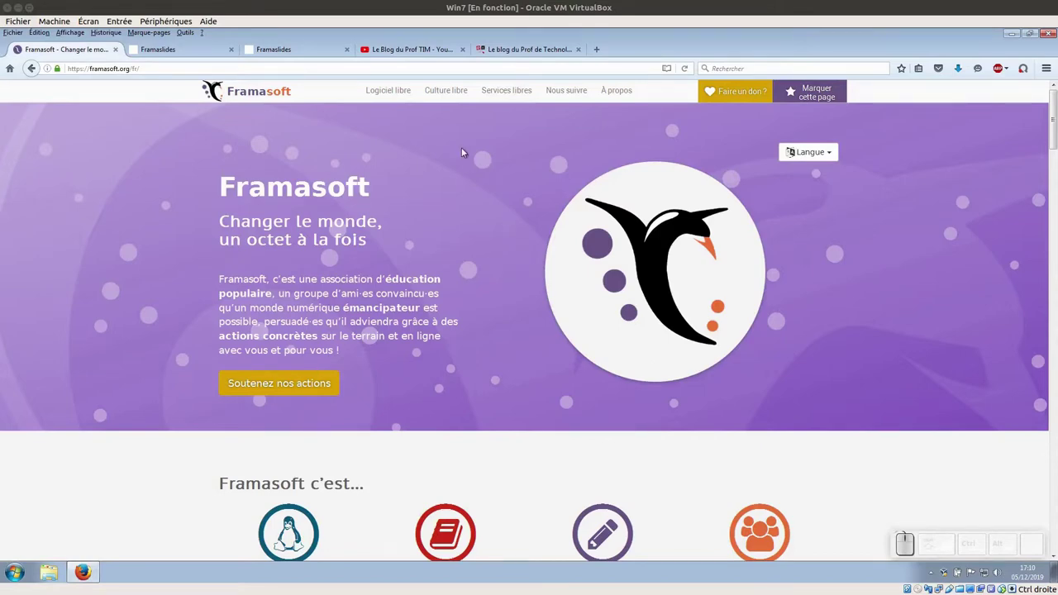
- Reach the Framaslides sign-in page from the Framasoft 'Services libres' list
click(503, 97)
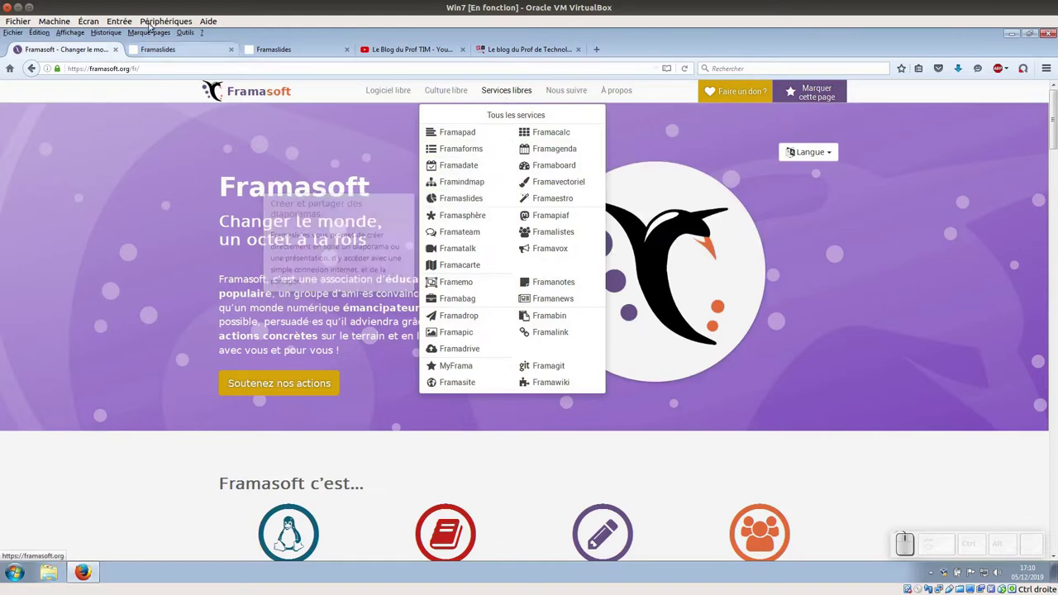
click(172, 50)
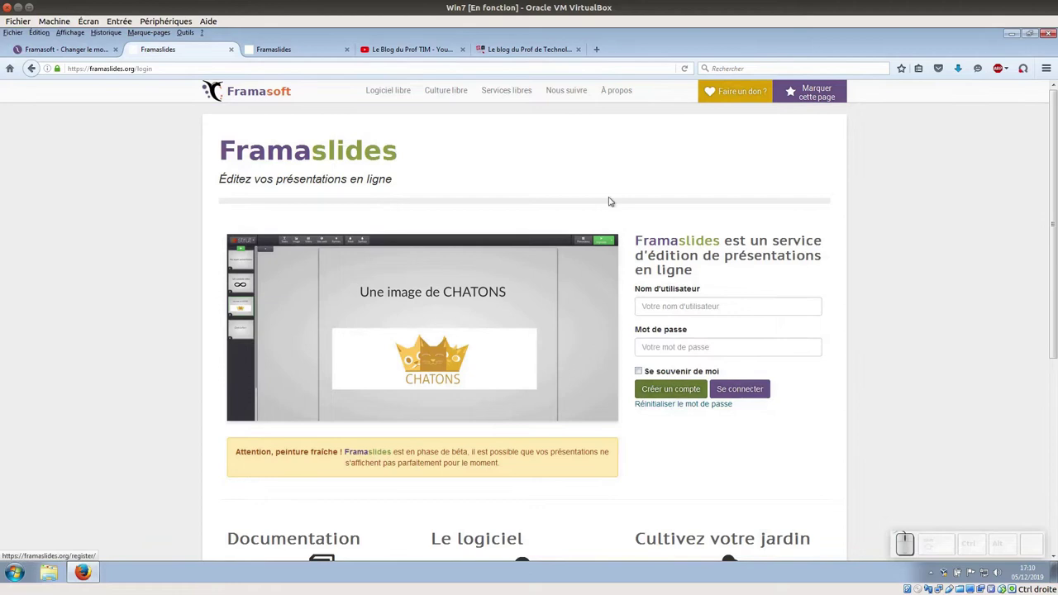
- Create a new presentation from Mes présentations and show it in the editor
click(317, 46)
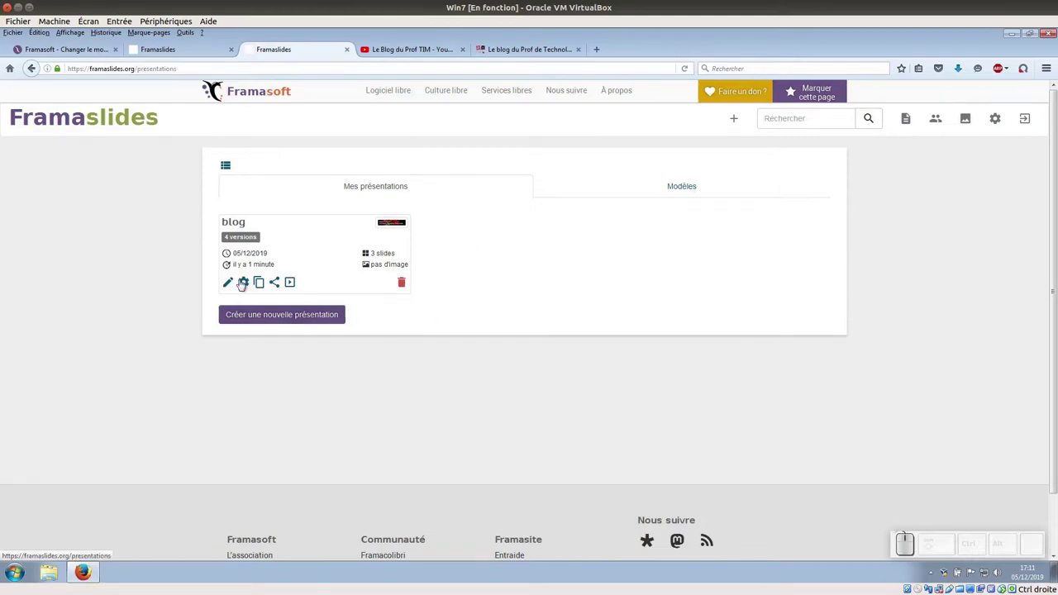
click(294, 315)
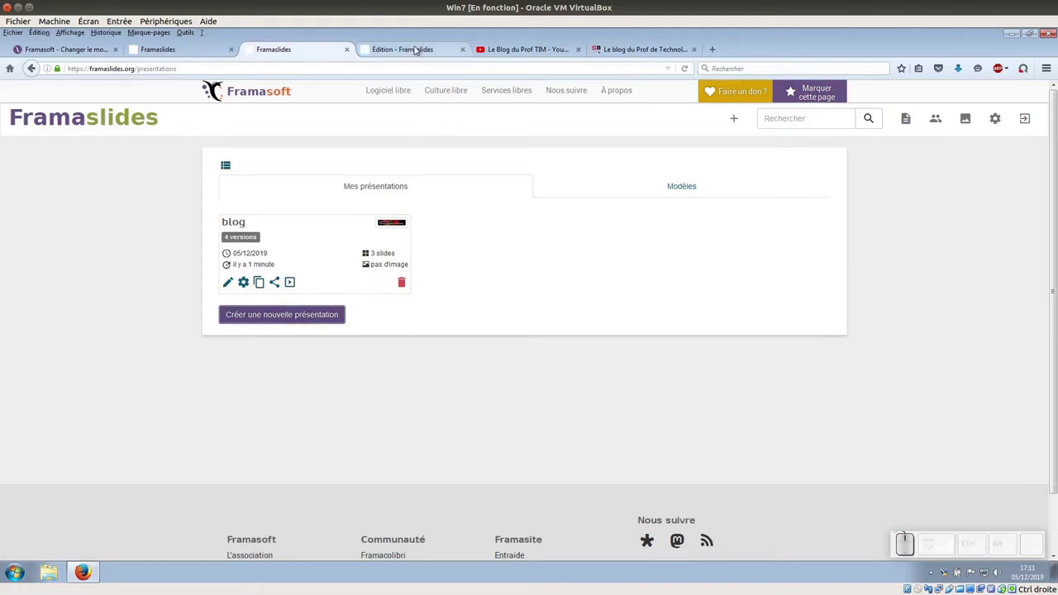
click(419, 45)
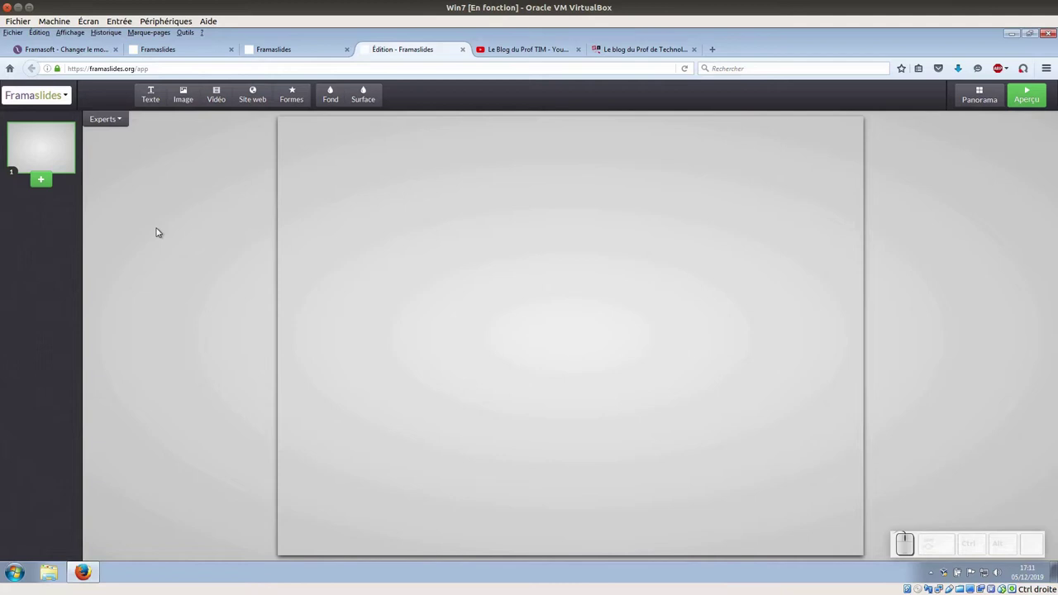
- Save the blank presentation as 'Présentation framaslides' via Enregistrer sous
click(67, 98)
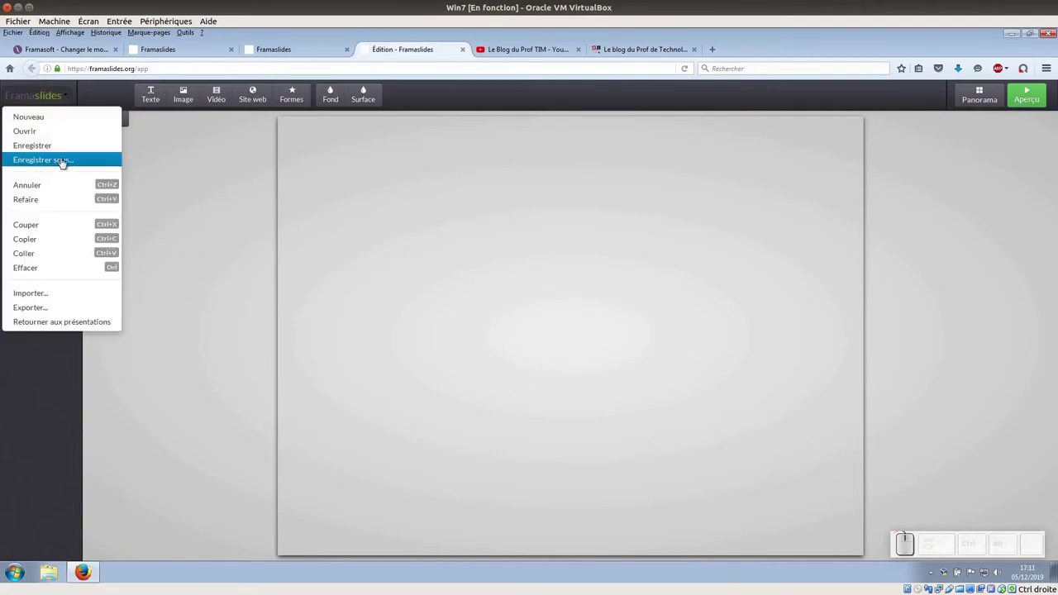
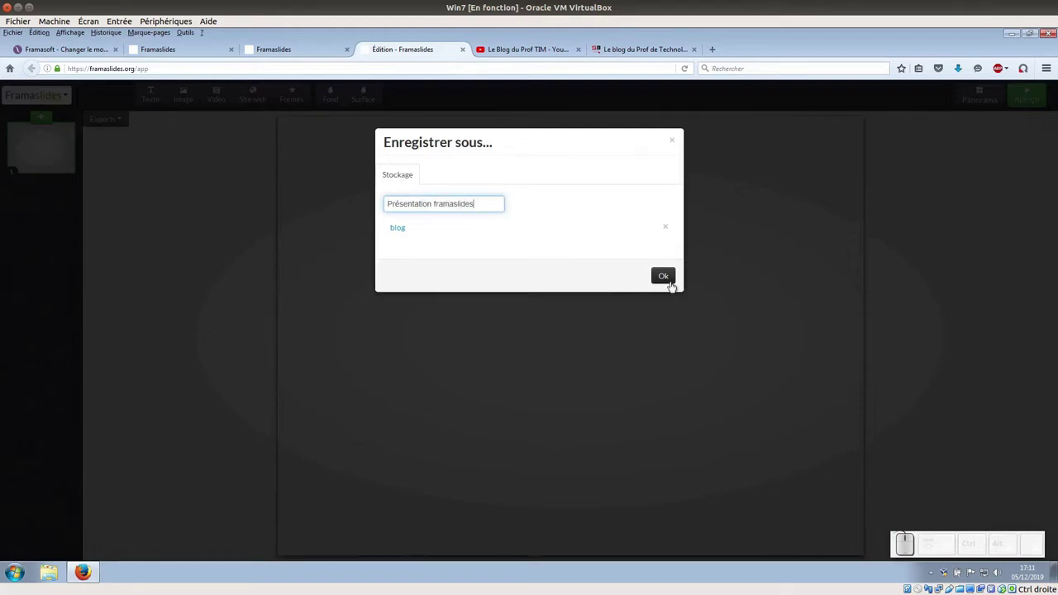
click(664, 277)
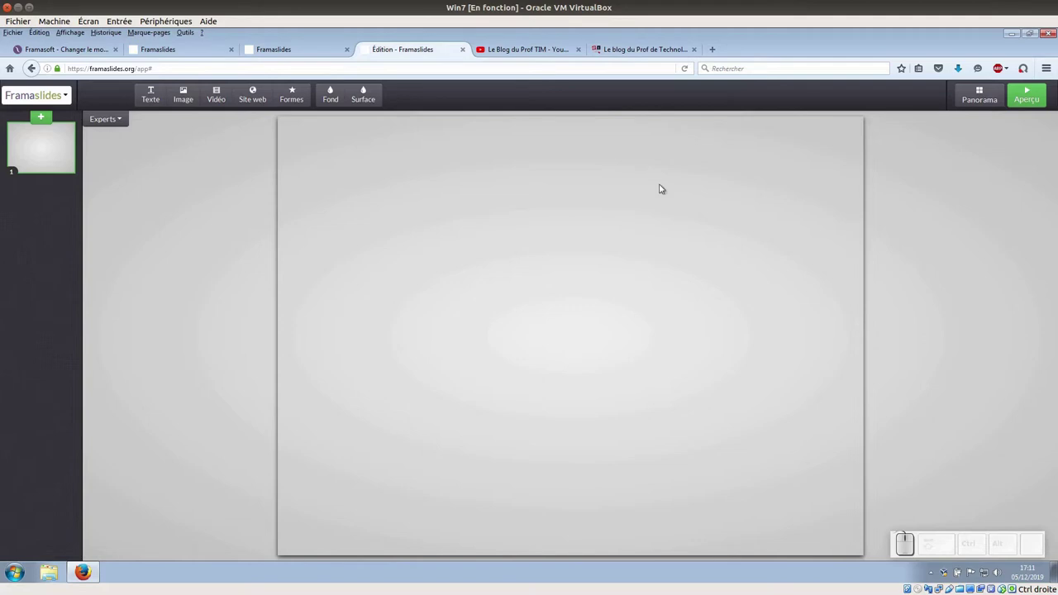
- Give the active slide a purple background and a dark surrounding surface, briefly showing Experts options
click(336, 98)
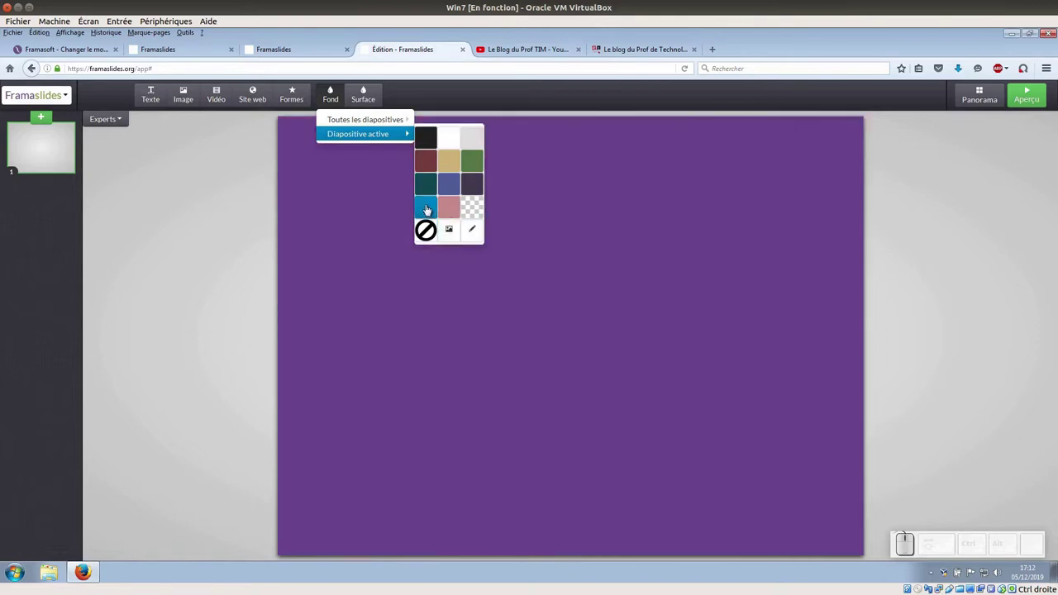
click(429, 207)
click(357, 97)
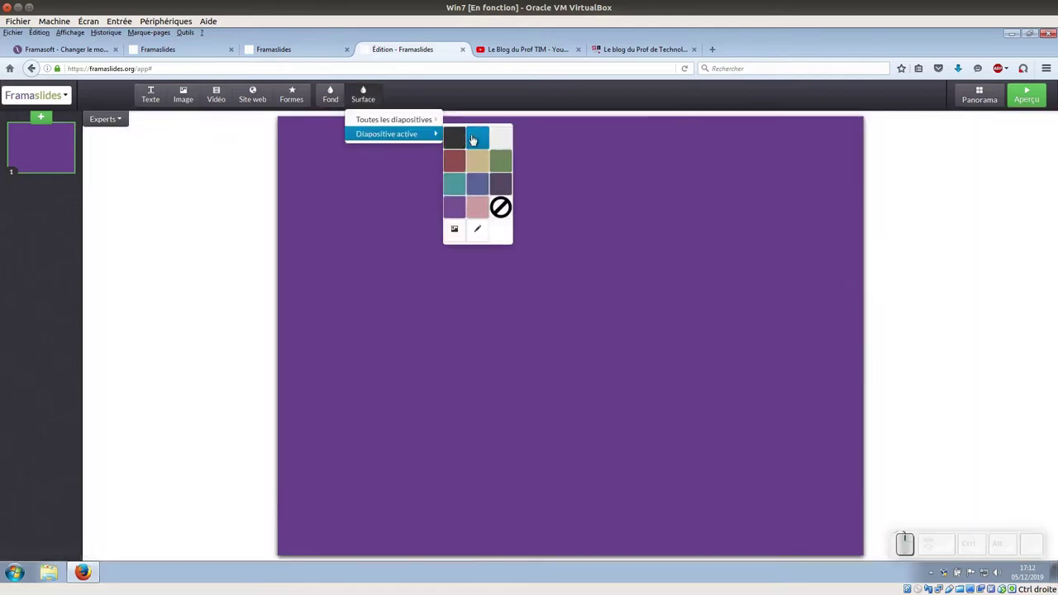
click(456, 137)
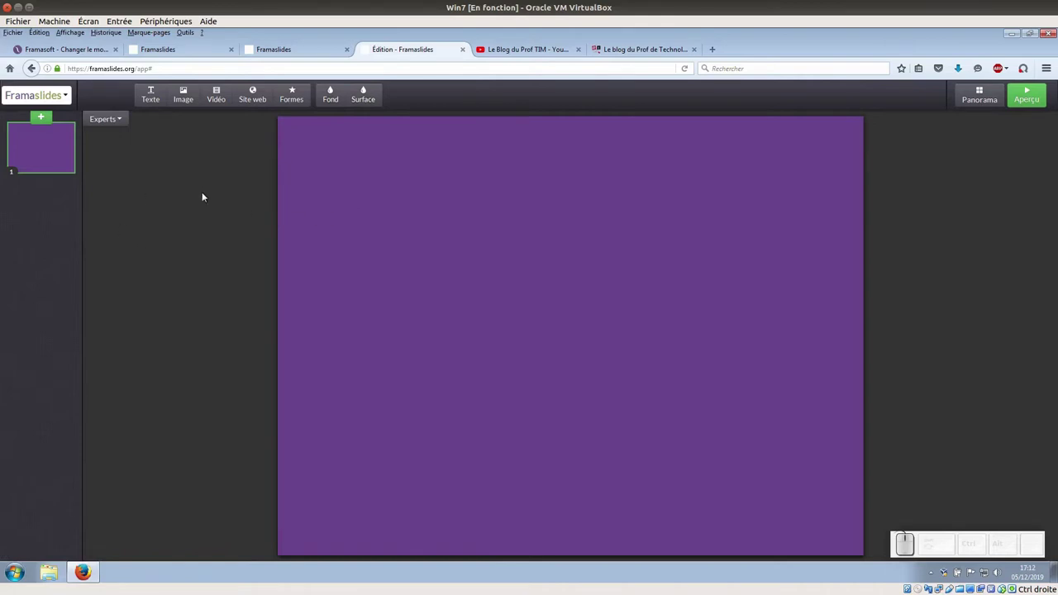
click(128, 117)
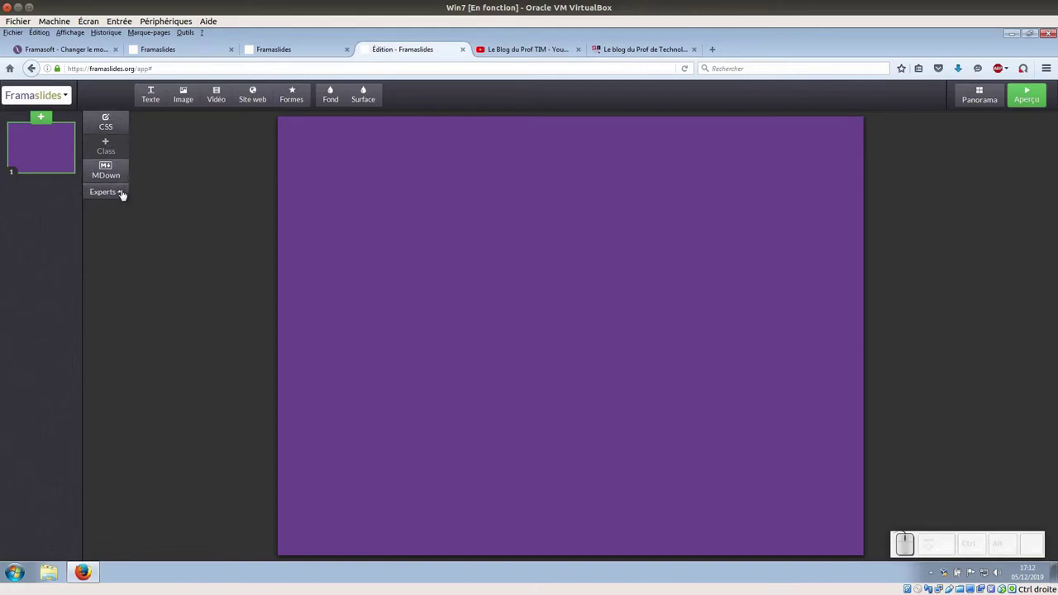
click(124, 193)
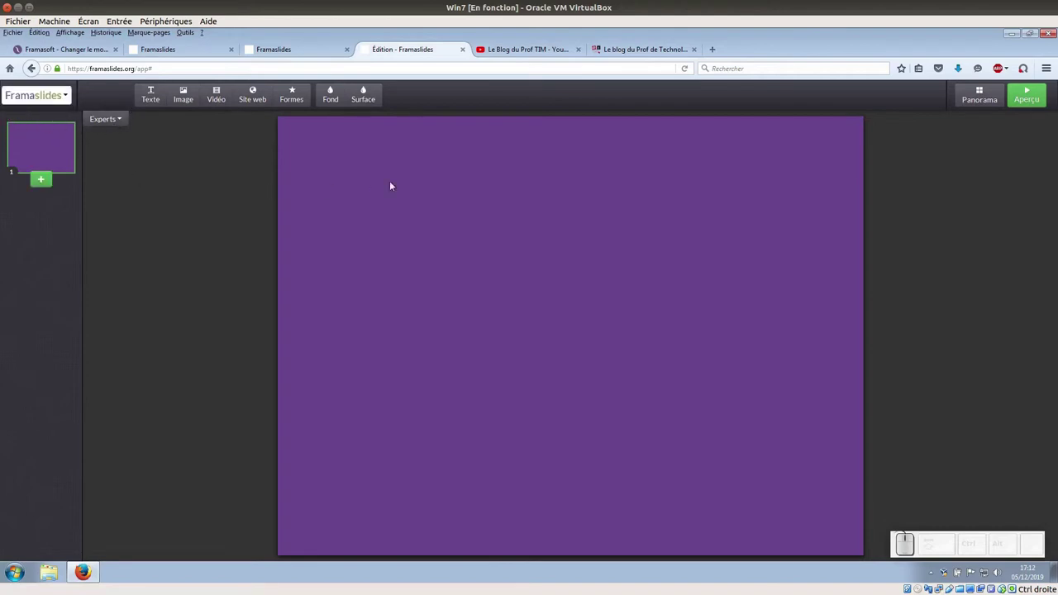
- Add a text box titled 'Framaslides' in Droid Sans Mono at size 96
click(155, 92)
click(495, 321)
click(424, 168)
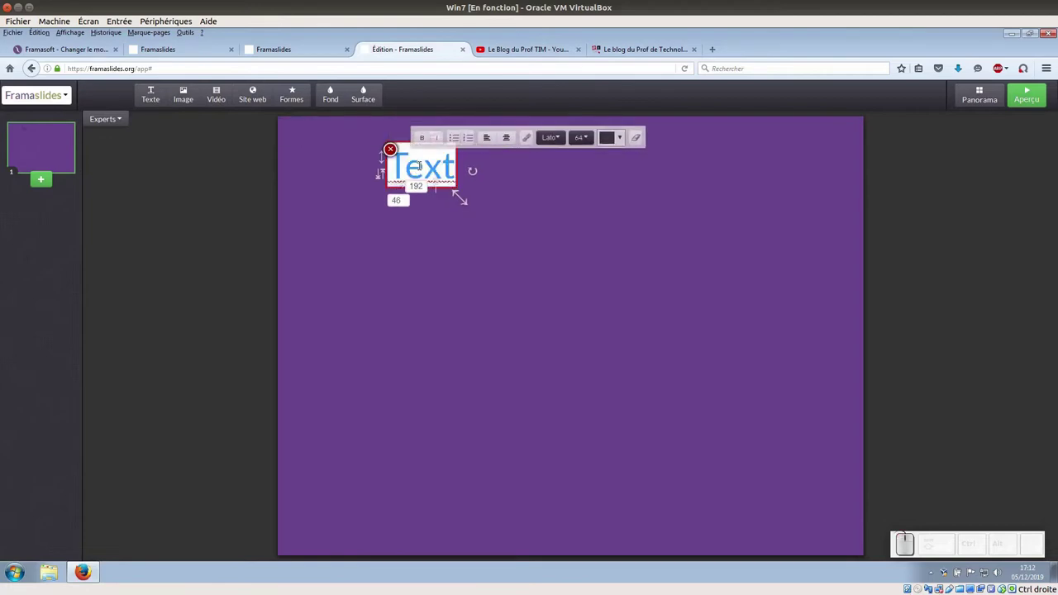
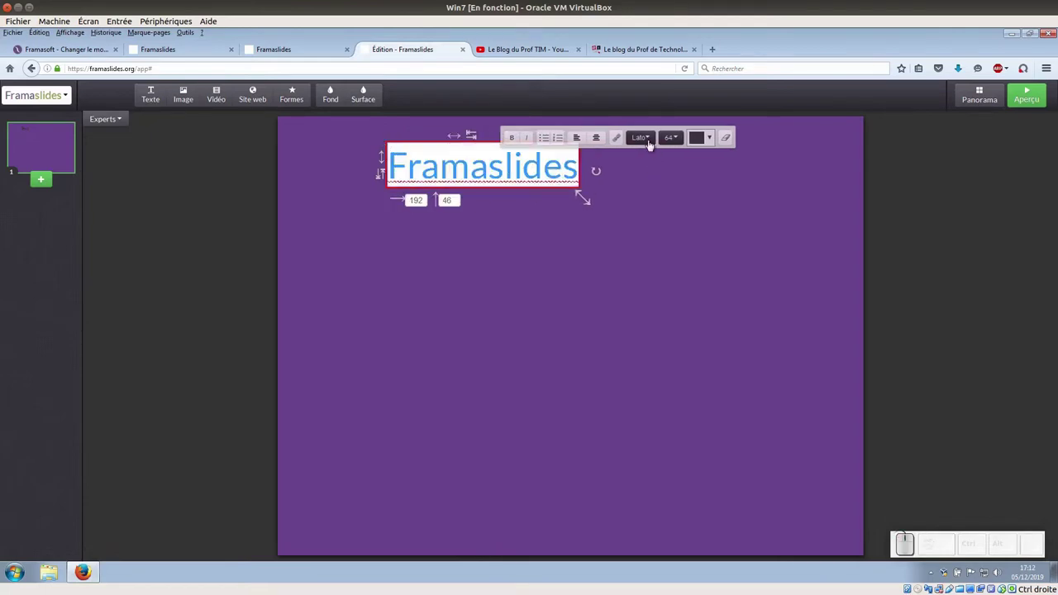
click(649, 137)
click(655, 189)
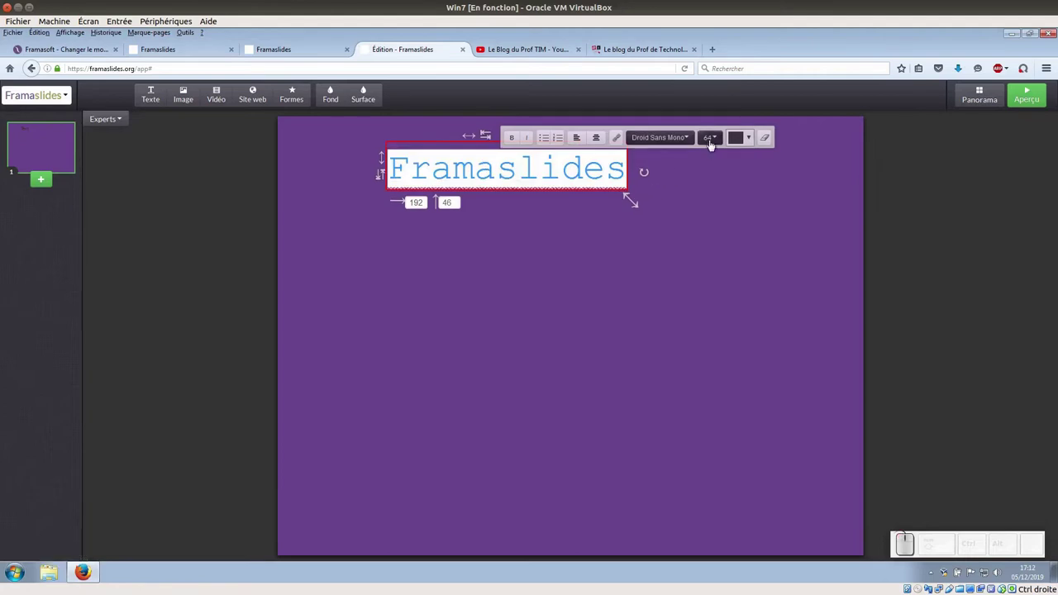
click(719, 141)
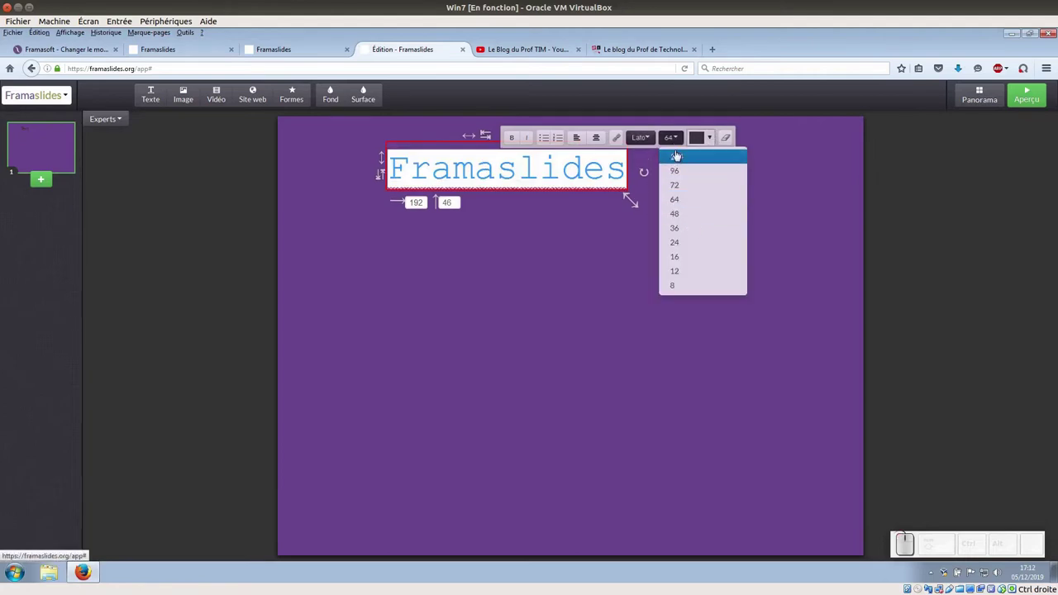
click(681, 155)
- Colour the title text light and make it bold
click(686, 141)
click(681, 168)
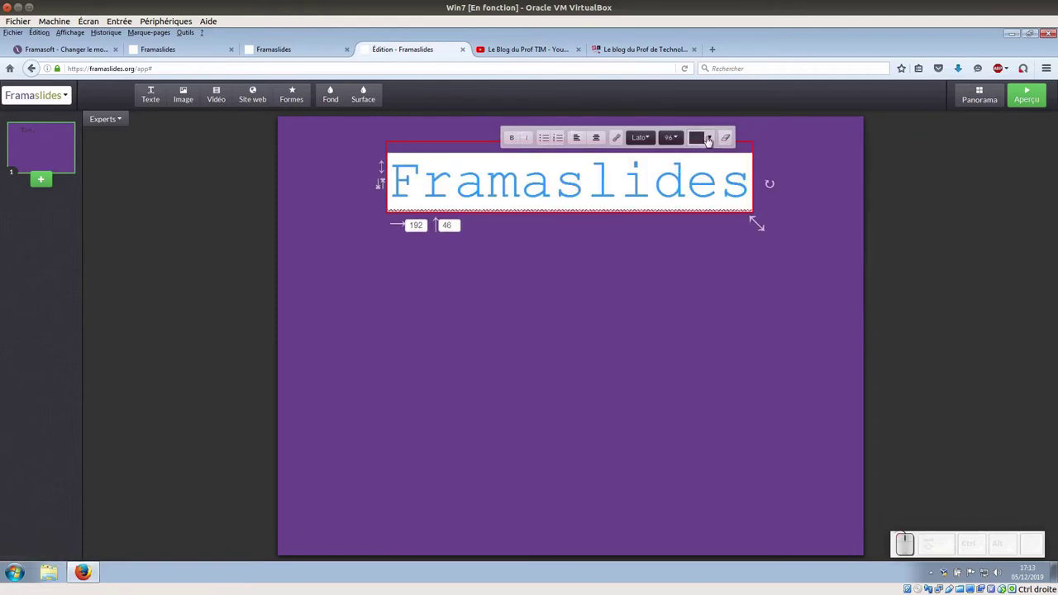
click(710, 139)
click(701, 193)
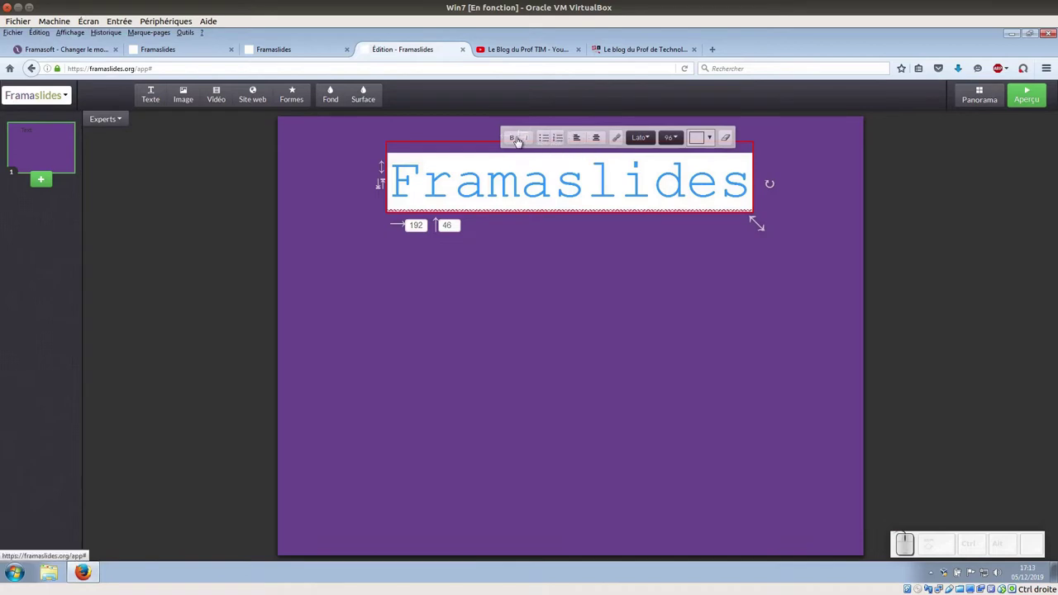
click(511, 140)
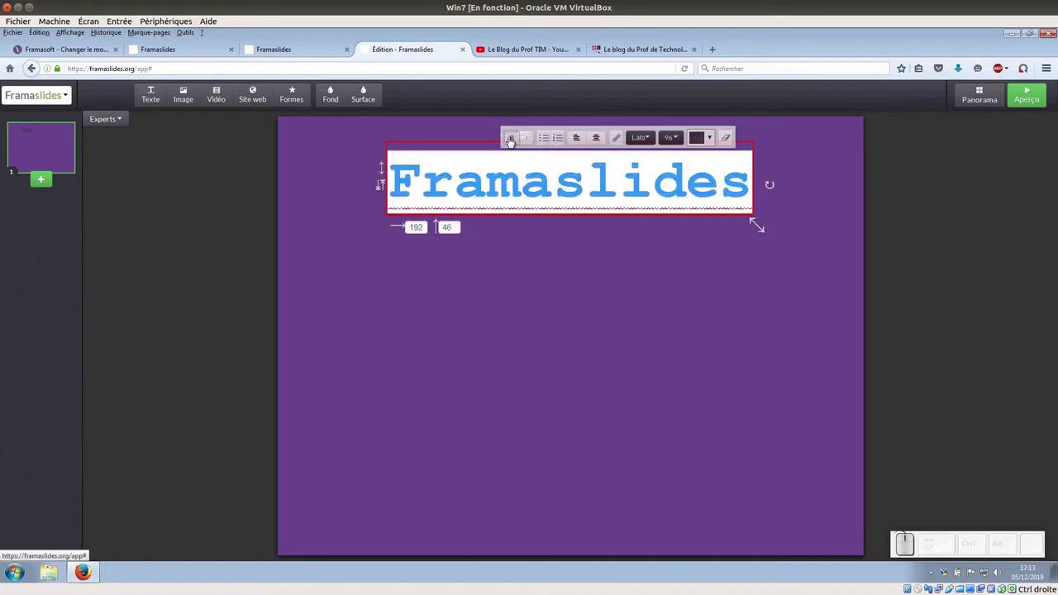
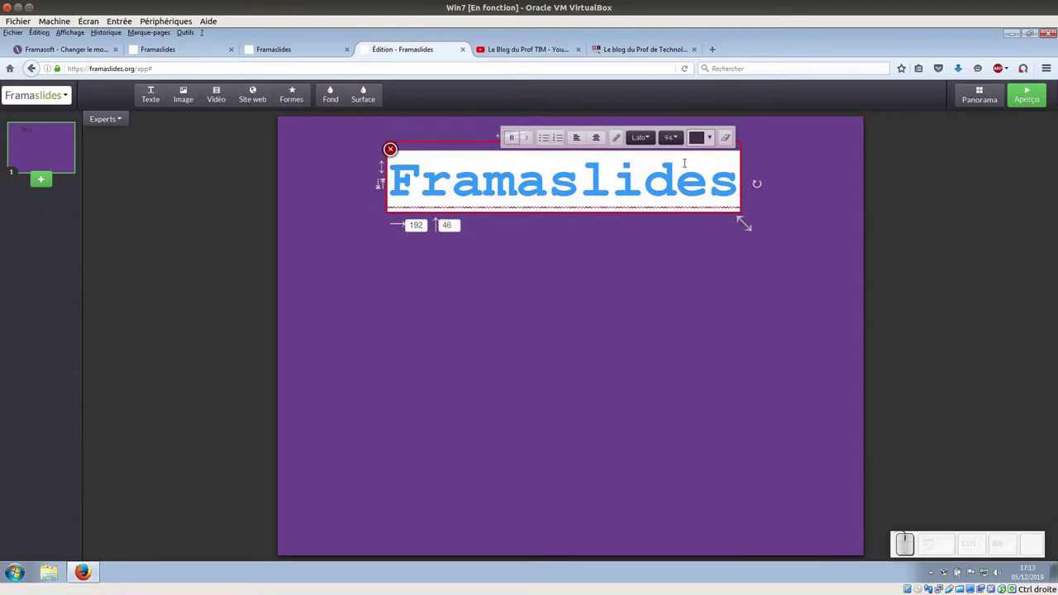
- Finish editing the title and reposition it near the top of the slide
click(765, 198)
click(494, 189)
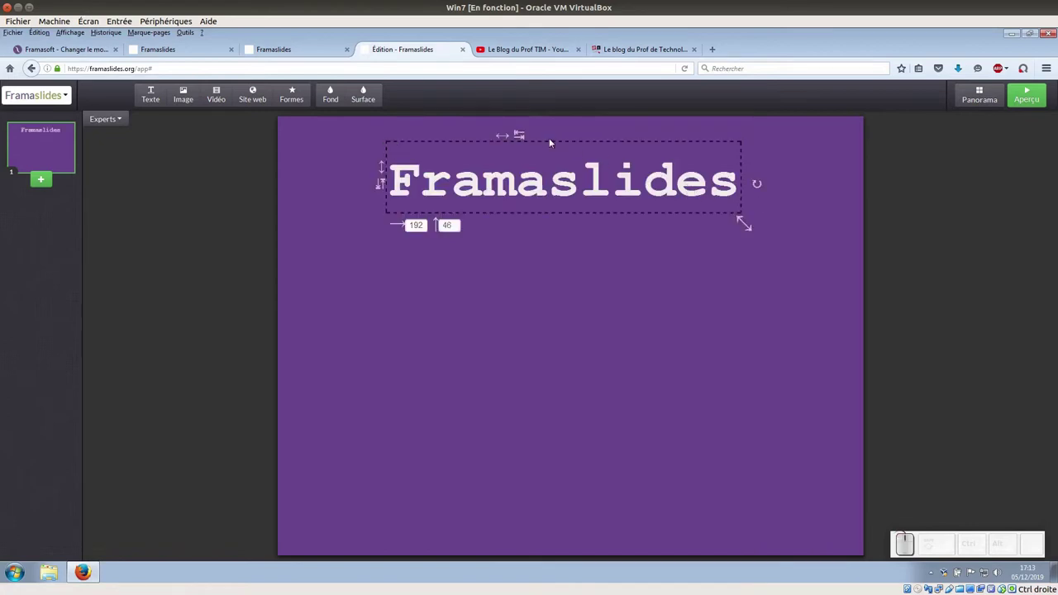
drag(494, 189, 512, 190)
click(512, 190)
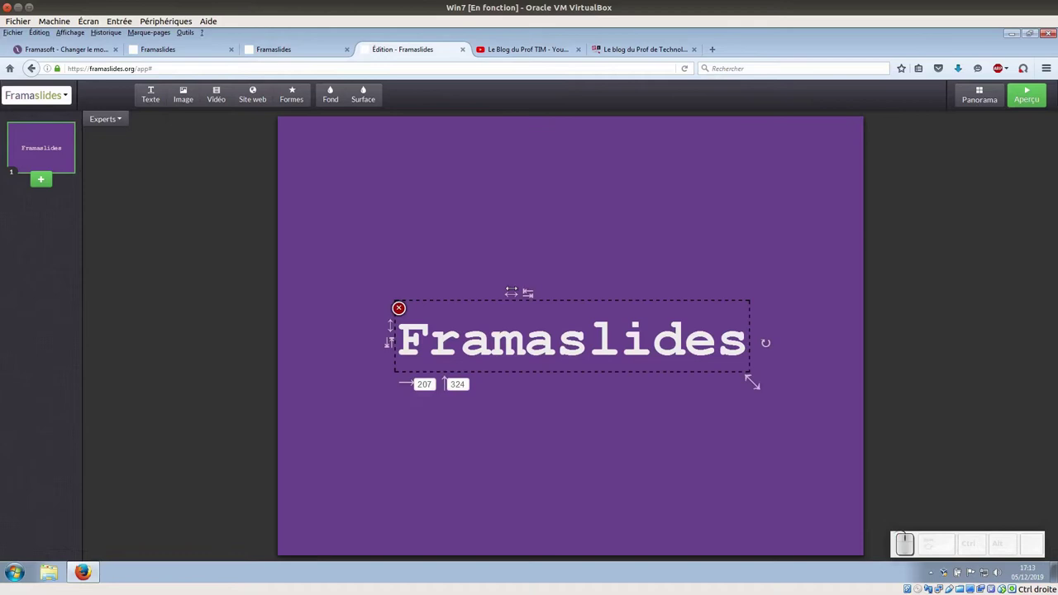
drag(459, 332, 529, 144)
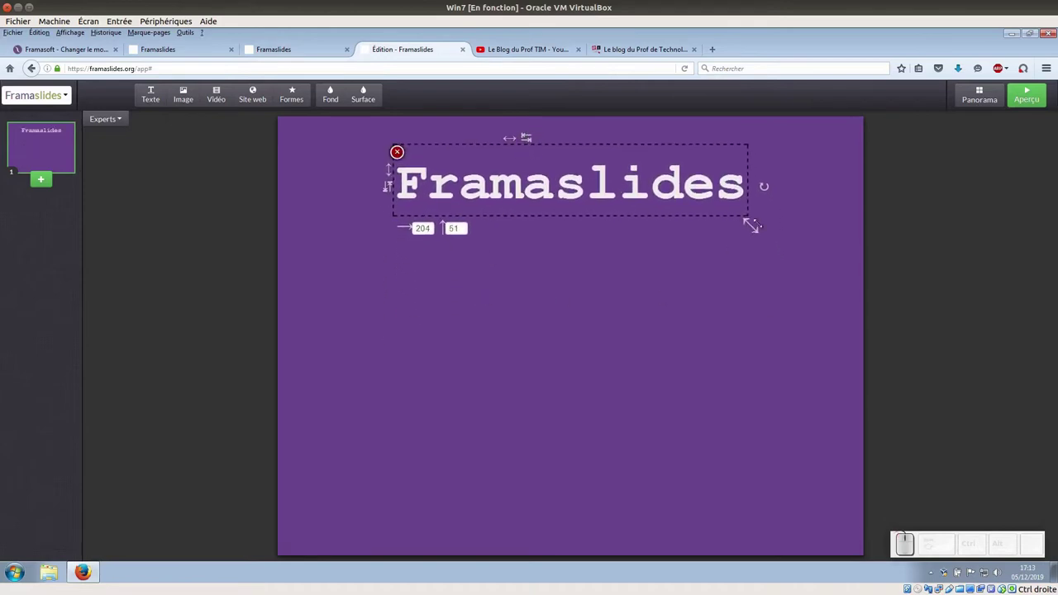
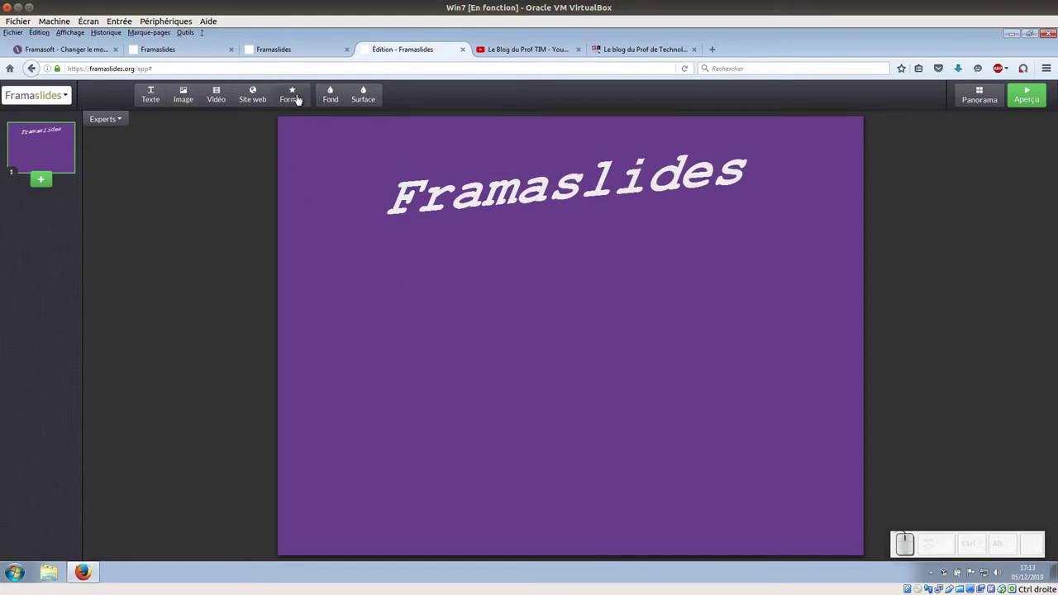
- Insert a heart shape, make it white and place it beside the title
click(712, 170)
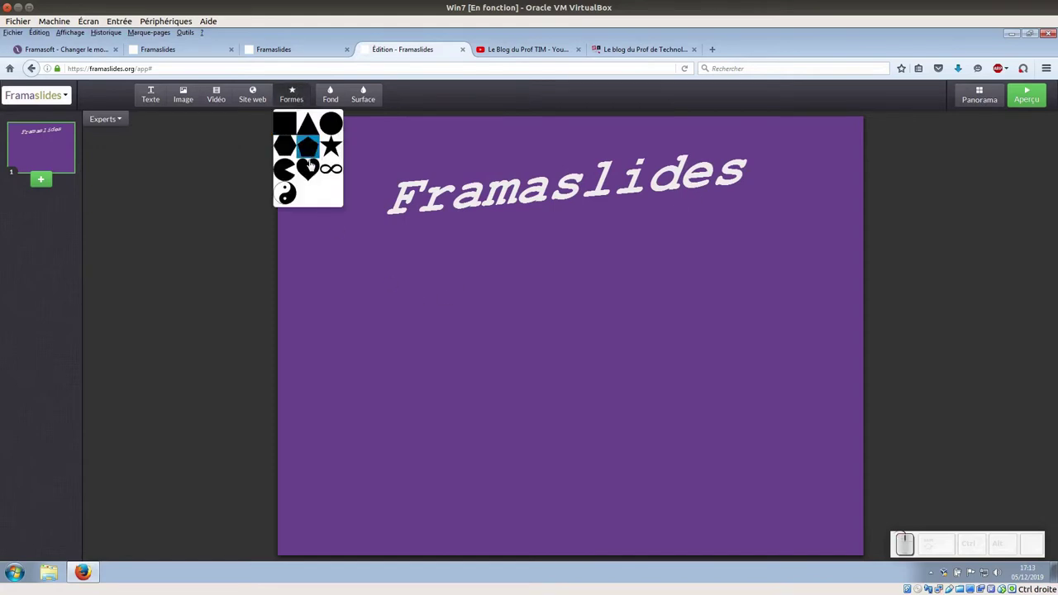
click(712, 171)
click(712, 170)
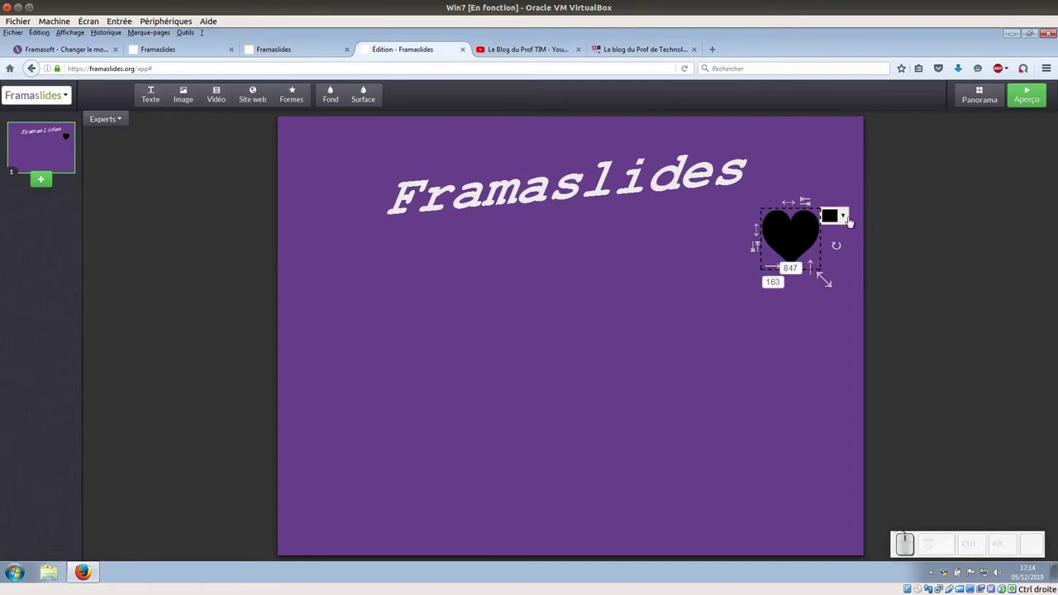
click(711, 170)
click(712, 170)
drag(712, 171, 824, 276)
click(826, 276)
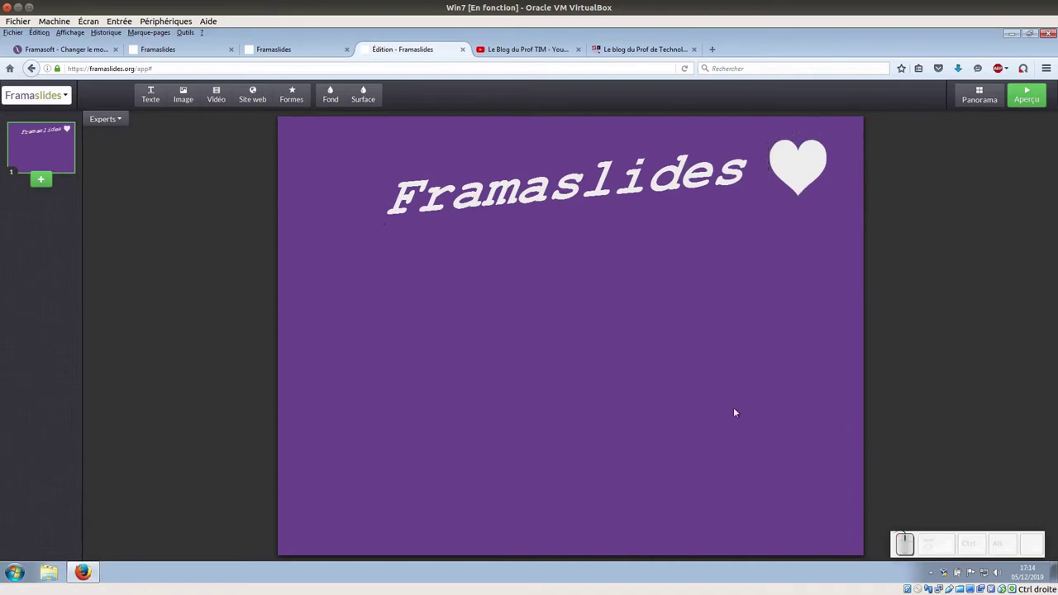
- Insert the CHATONS screenshot from the Framaslides homepage by its copied image address
click(189, 97)
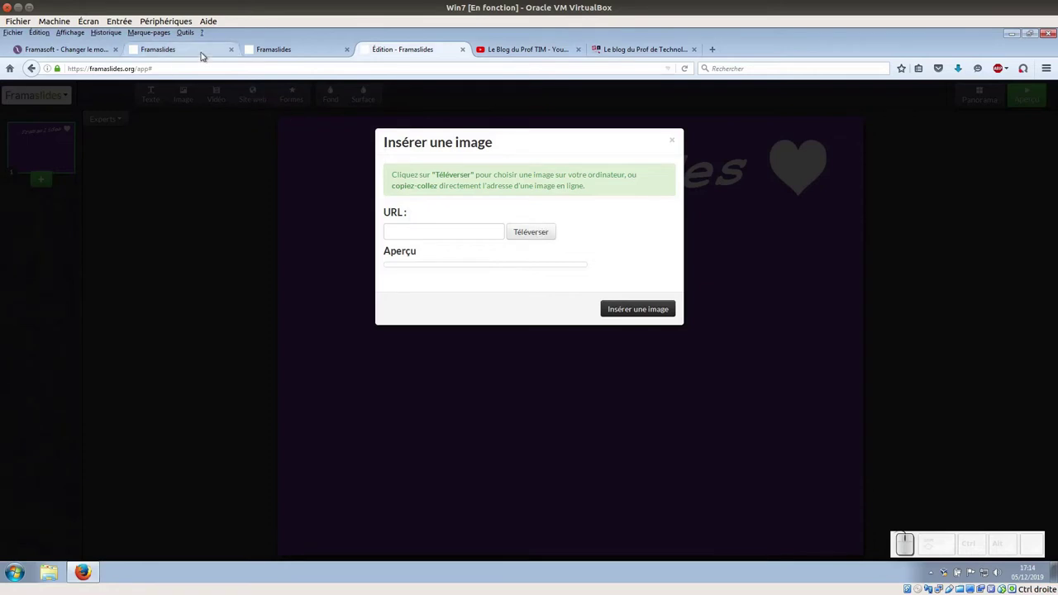
click(205, 49)
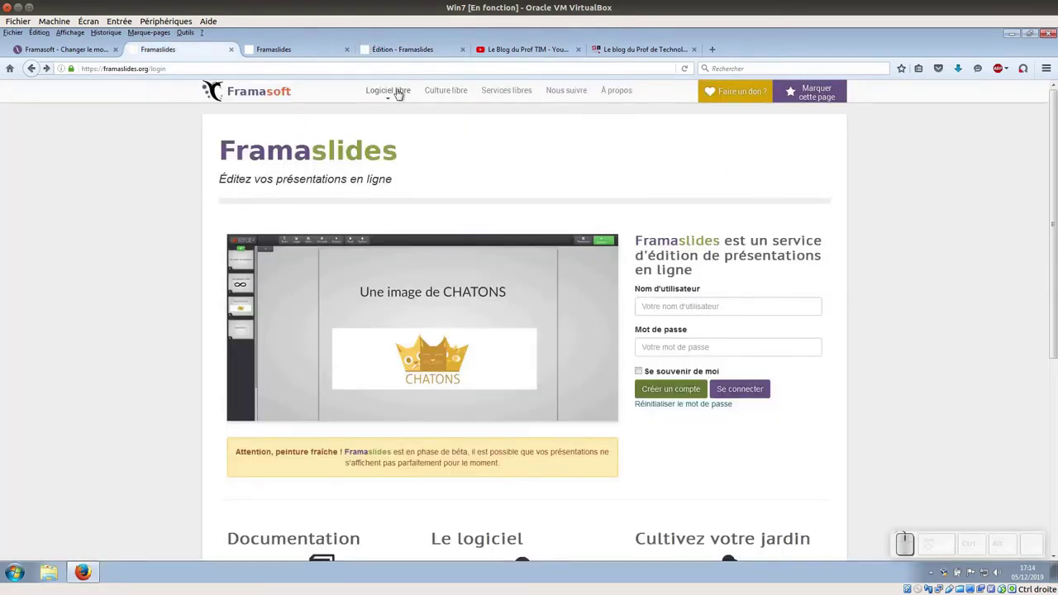
right_click(476, 286)
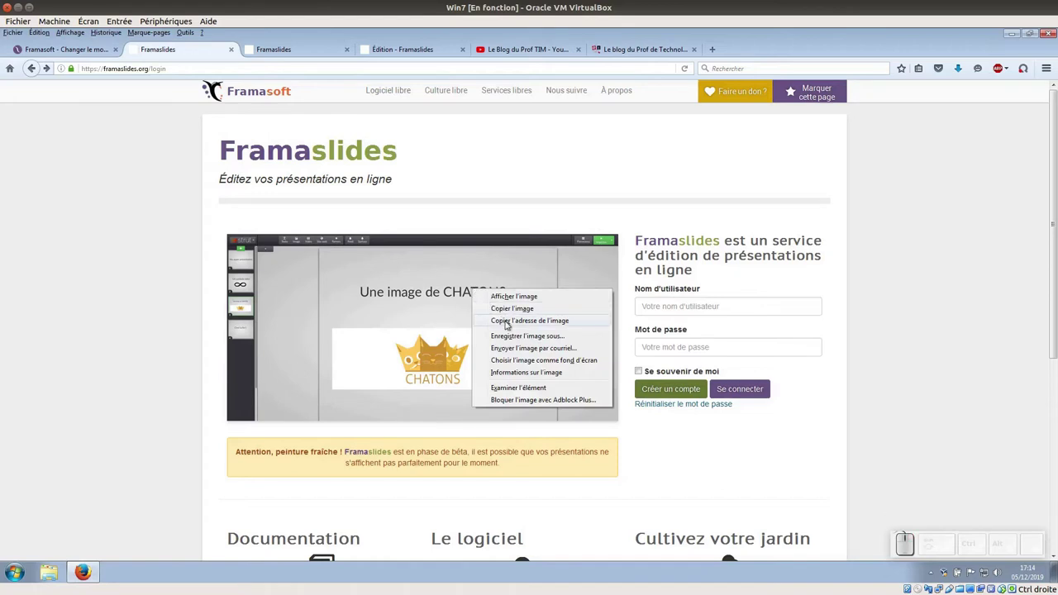
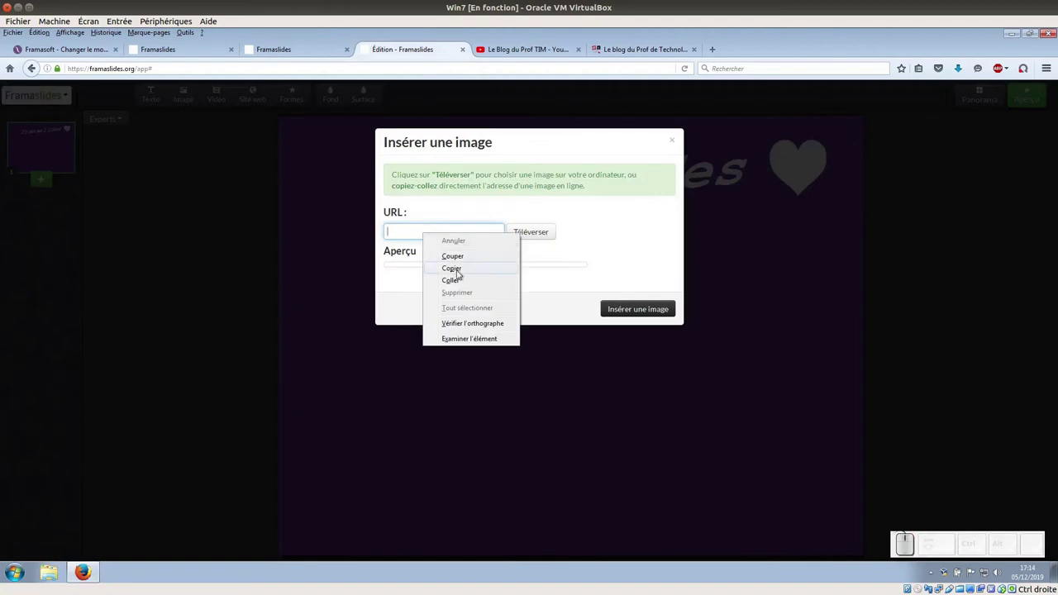
click(466, 279)
click(634, 369)
- Select the inserted screenshot and enlarge it well beyond the slide
click(546, 194)
scroll(down, 3)
drag(719, 554, 873, 485)
scroll(down, 3)
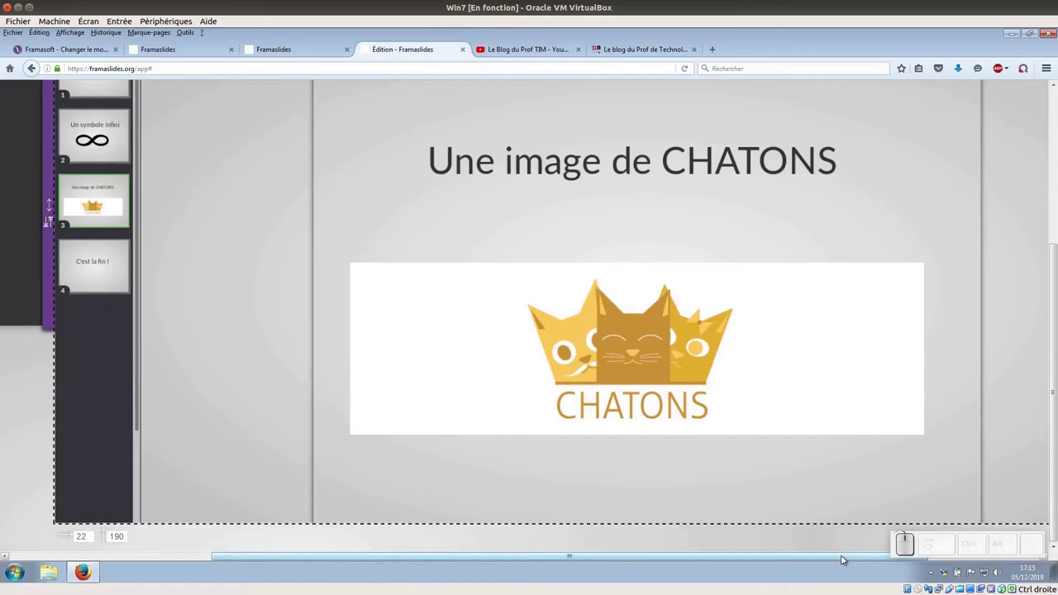
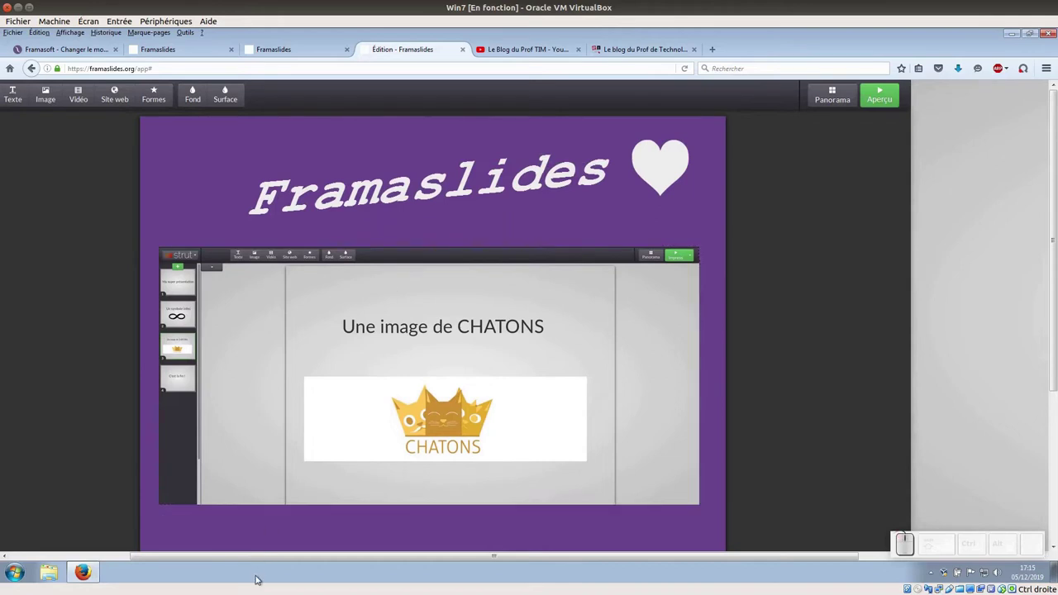
- Tilt the screenshot slightly and resize it to fit below the title
drag(266, 554, 470, 194)
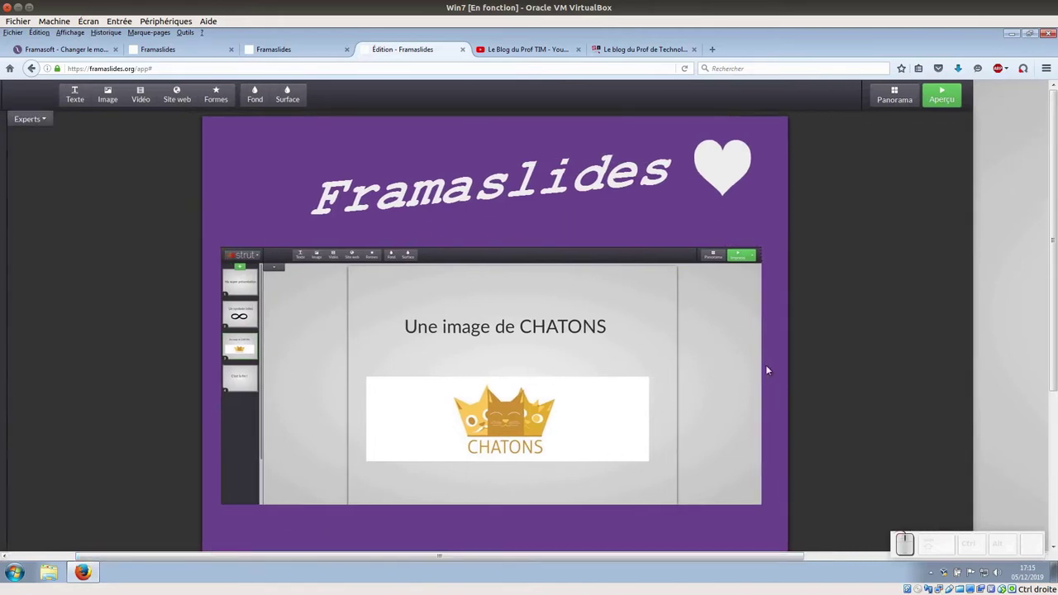
click(470, 194)
drag(469, 194, 377, 183)
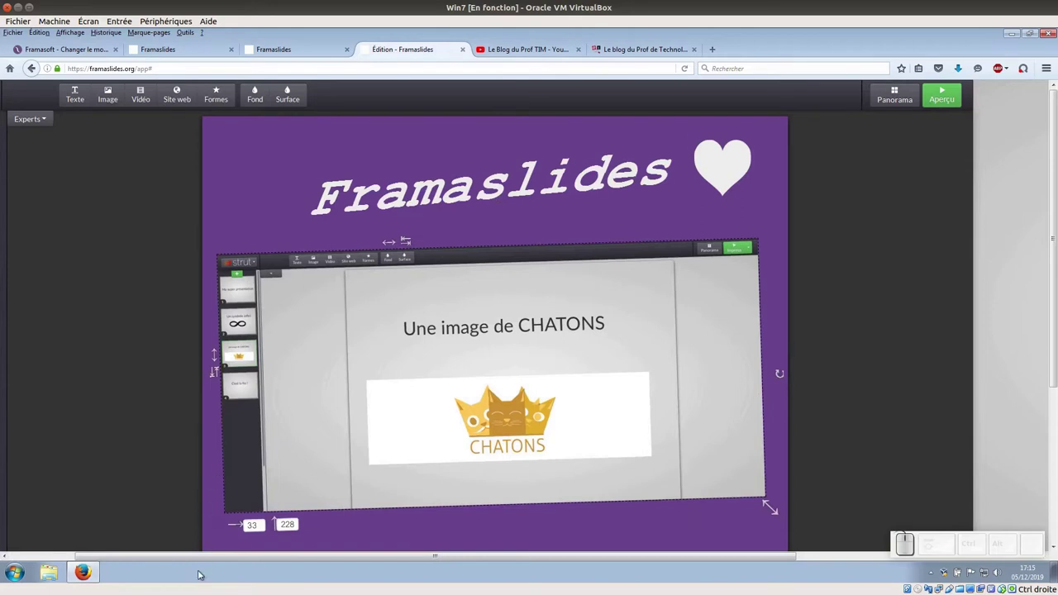
drag(199, 554, 66, 281)
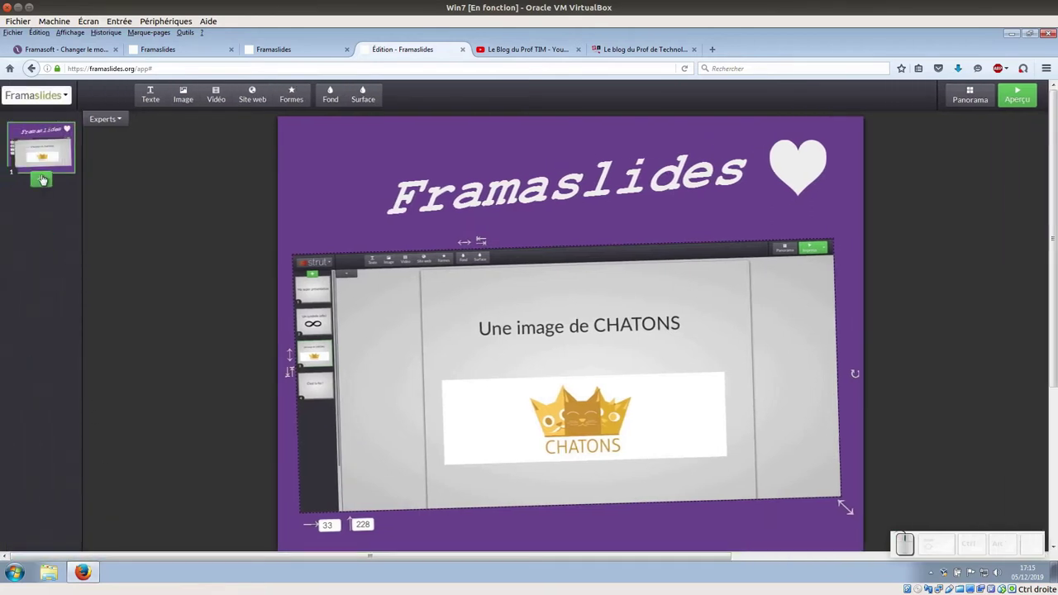
- Add a blank second slide and start a video insertion on it
click(43, 177)
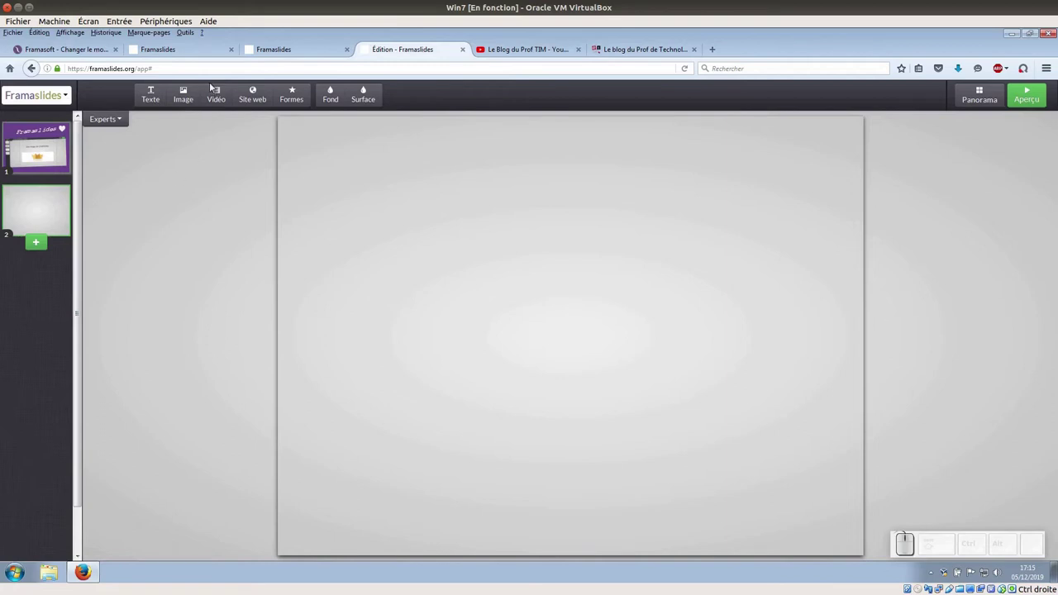
click(221, 94)
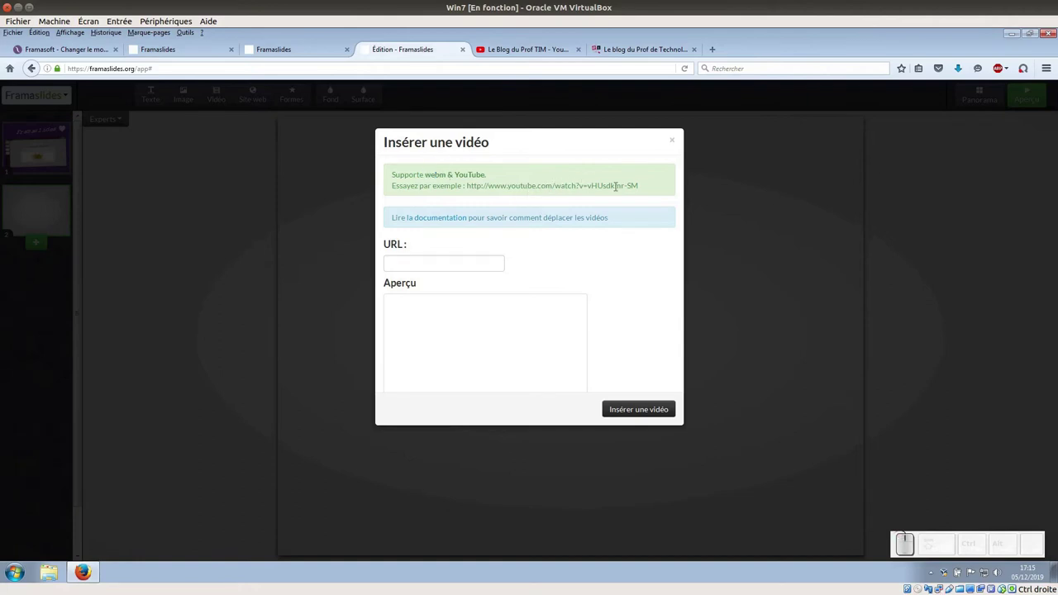
- Copy the trailer video's link from the Le Blog du Prof TIM YouTube channel
click(562, 48)
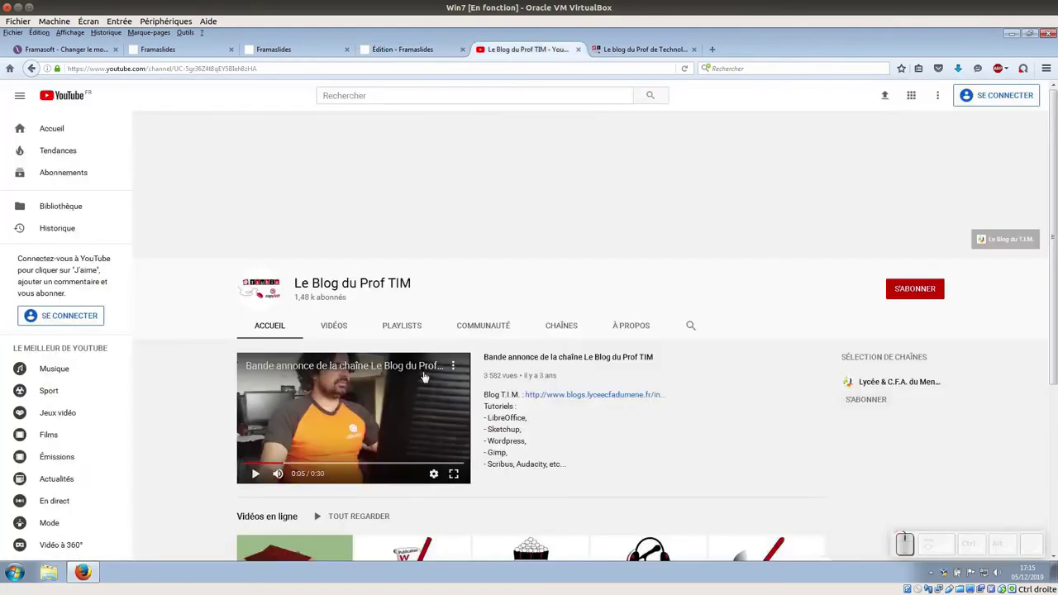
right_click(412, 396)
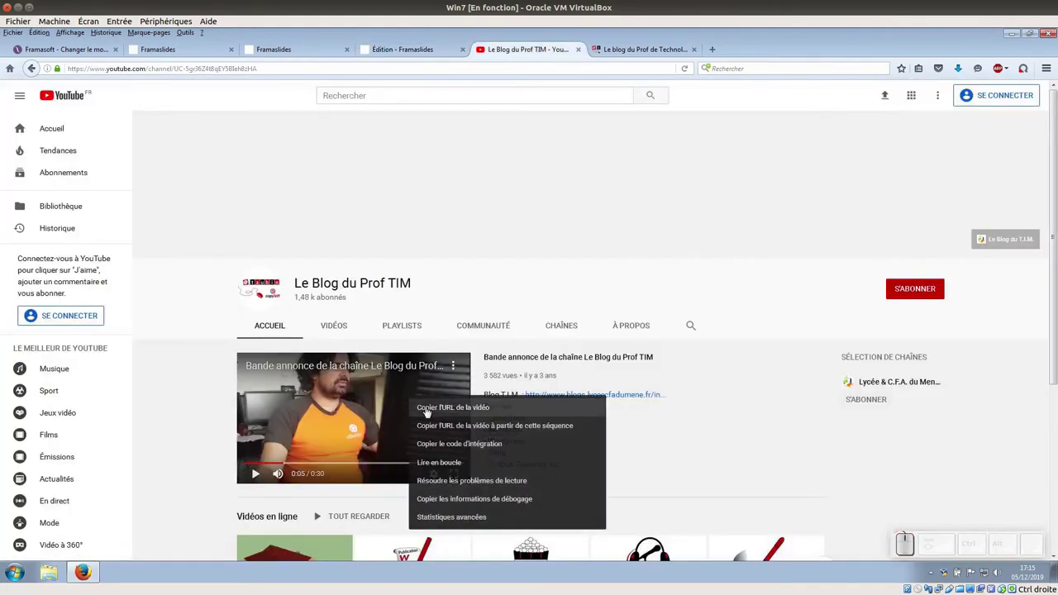
click(429, 410)
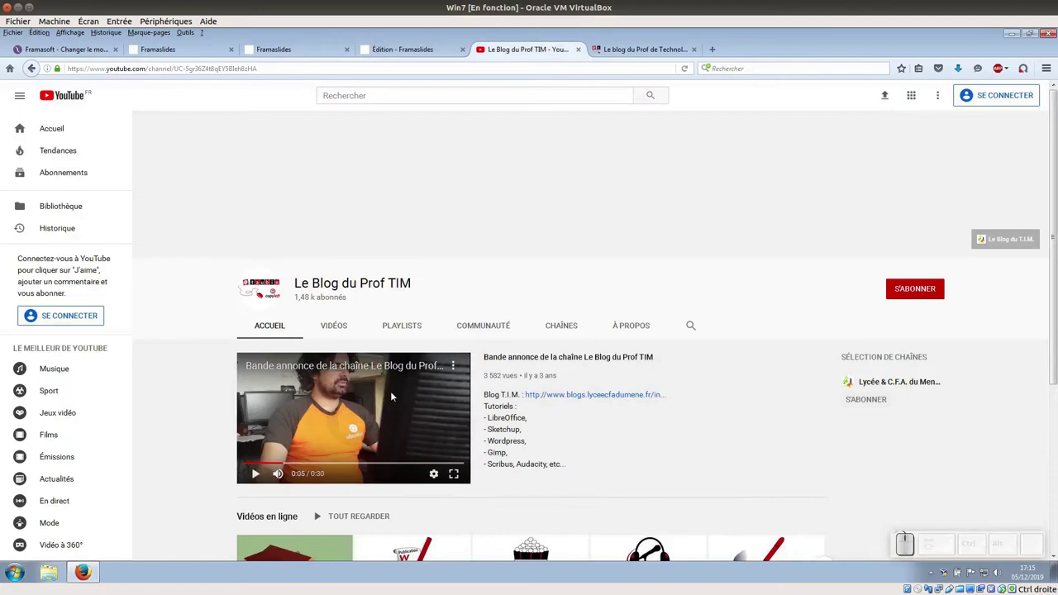
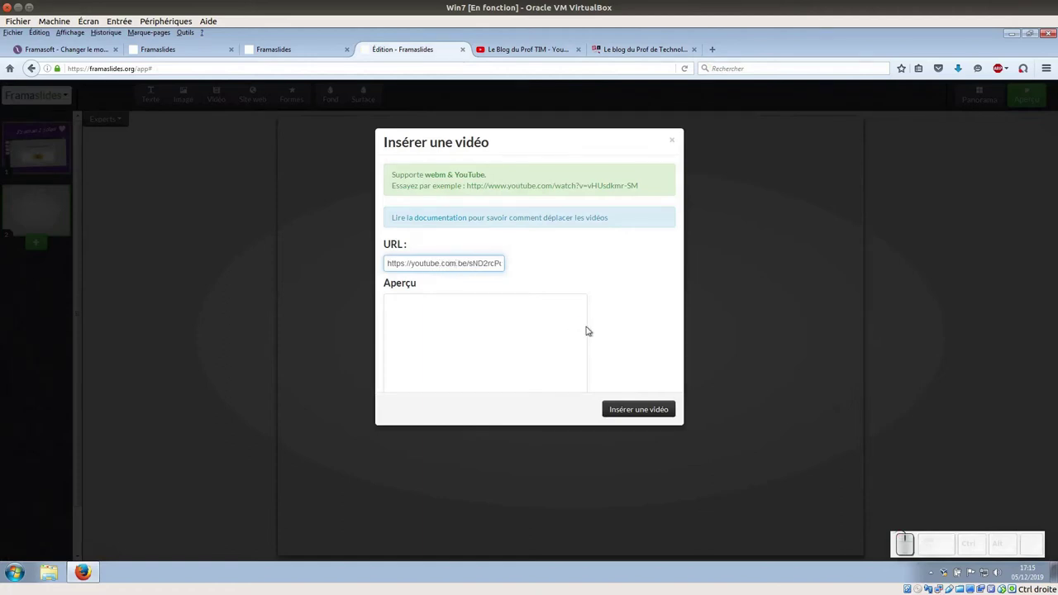
- Rewrite the pasted youtu.be trailer link into a youtube.com/watch?v= address in the video URL field
key(Delete)
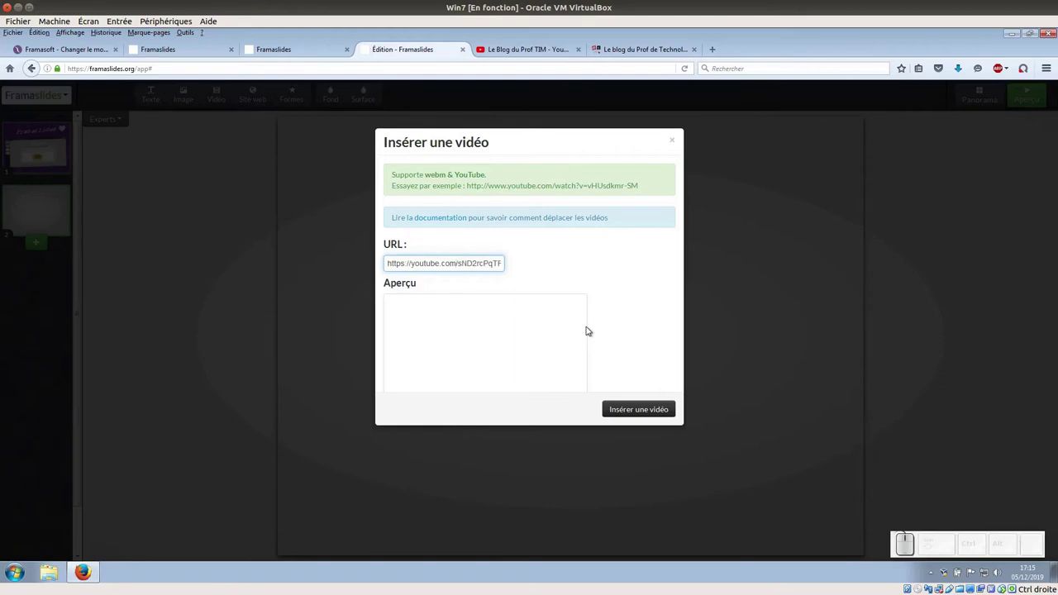
key(Right)
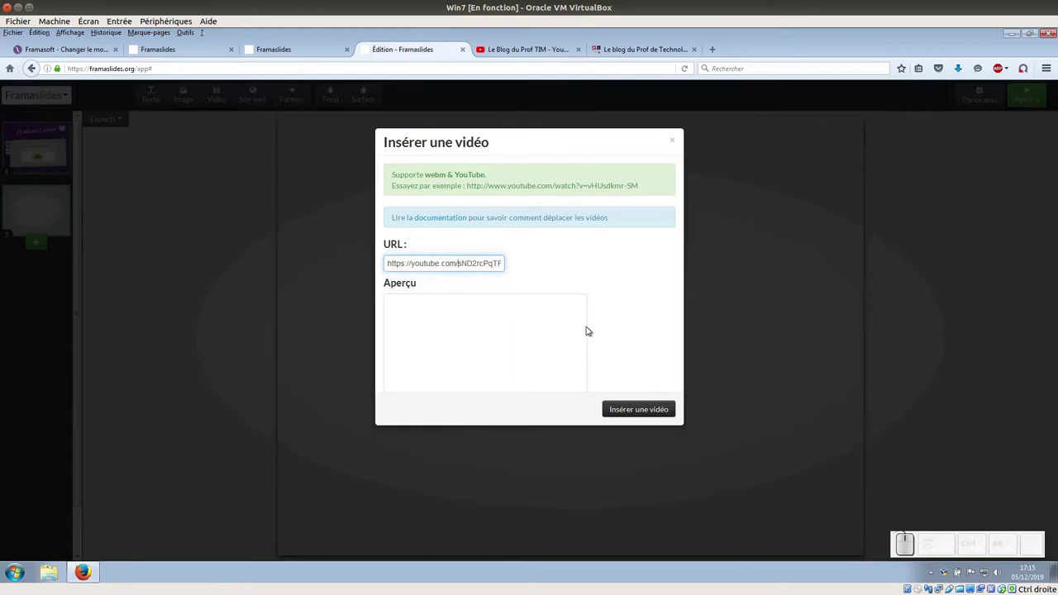
key(c)
key(h)
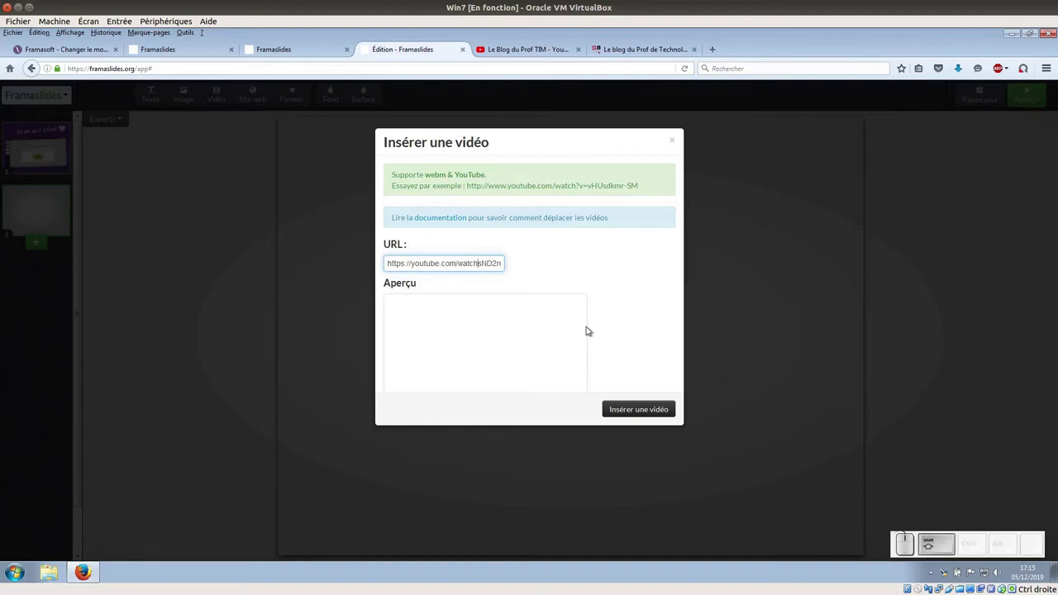
key(shift+,)
key(v)
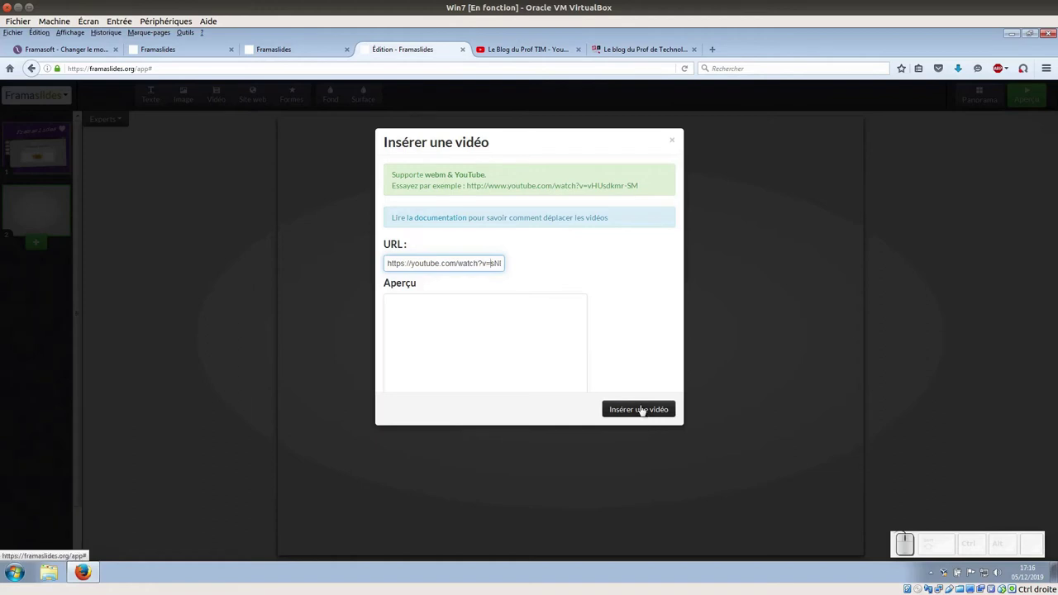
- Insert the trailer video on slide 2, enlarge and tilt it, and move it near the slide centre
click(642, 408)
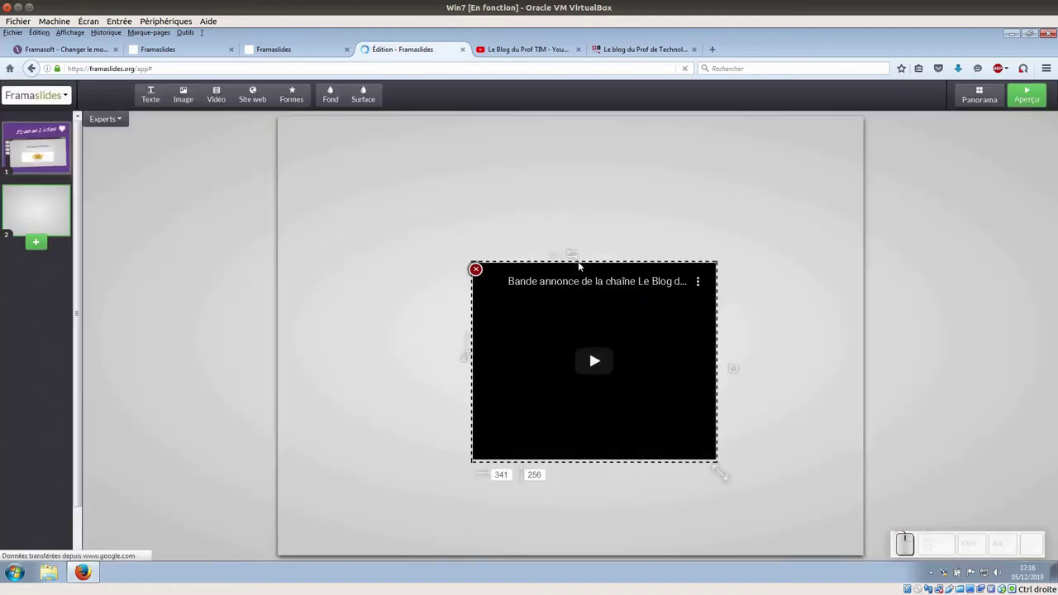
drag(574, 254, 492, 204)
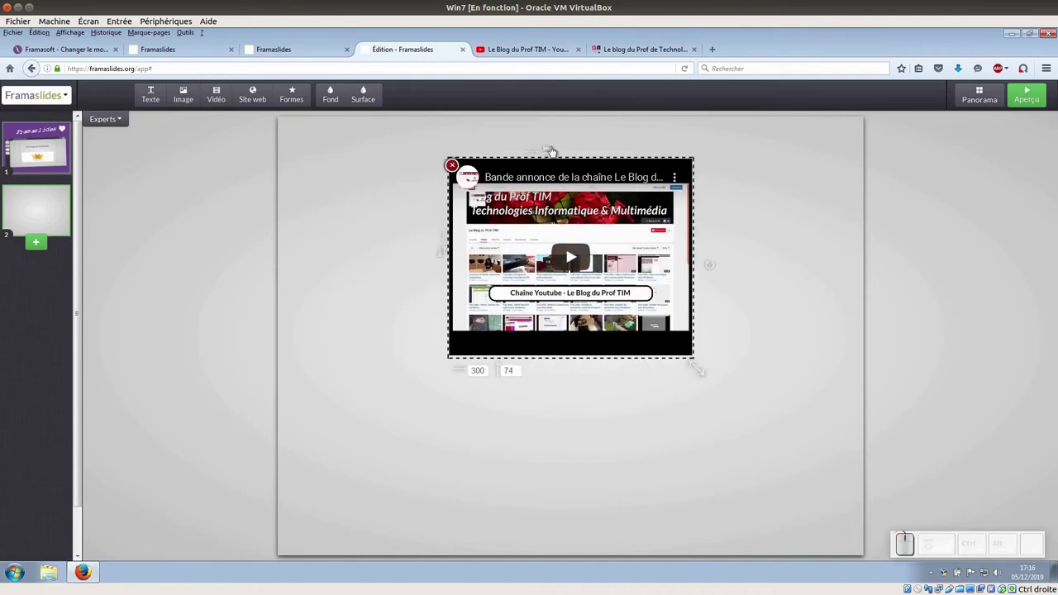
click(554, 148)
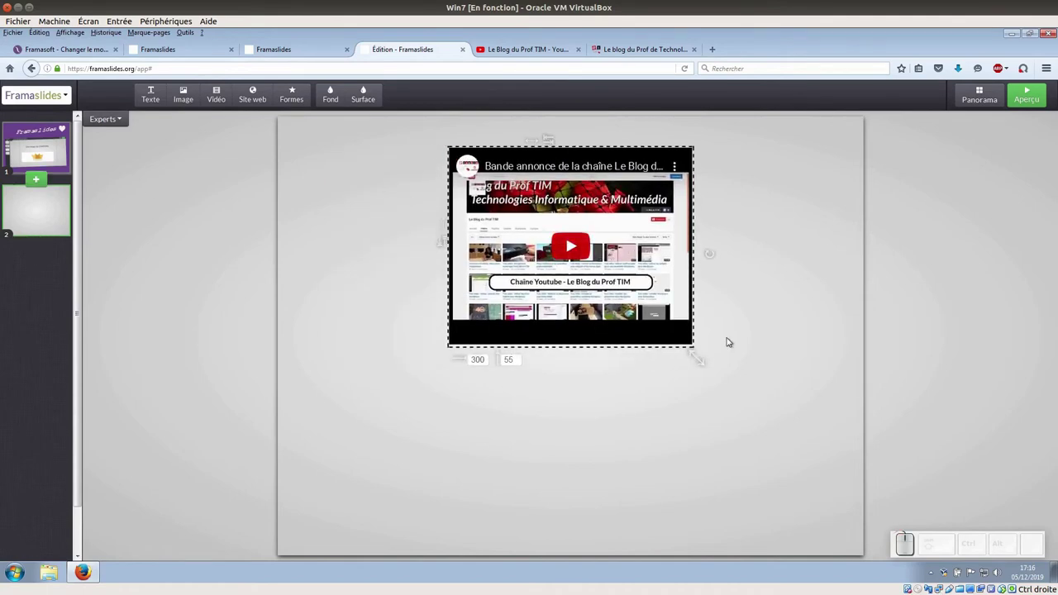
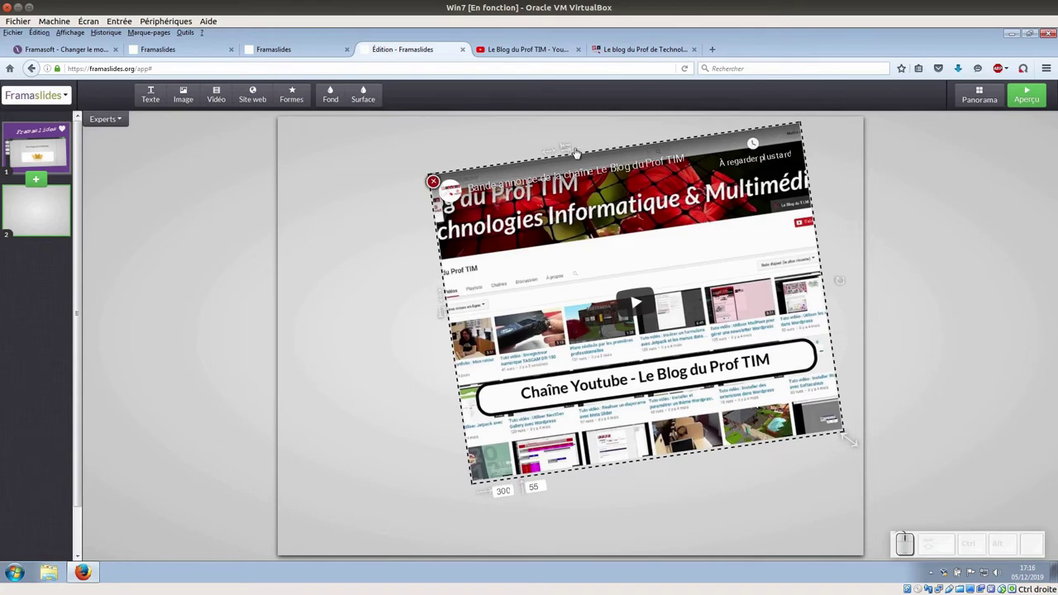
drag(569, 145, 504, 176)
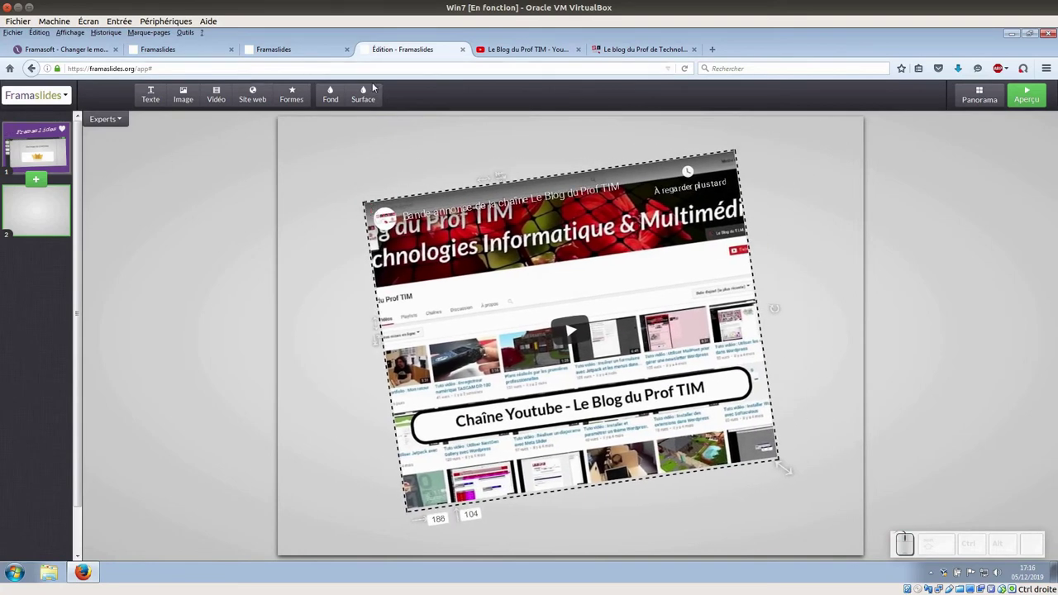
- Apply the purple background swatch to all slides via Fond > Toutes les diapositives
click(340, 93)
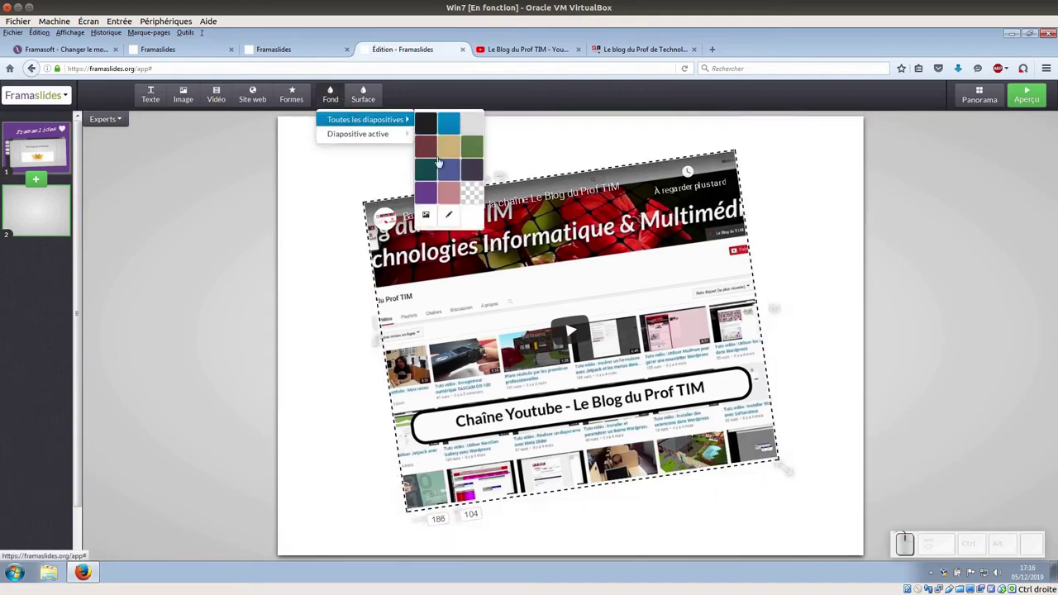
click(434, 191)
click(369, 97)
click(459, 126)
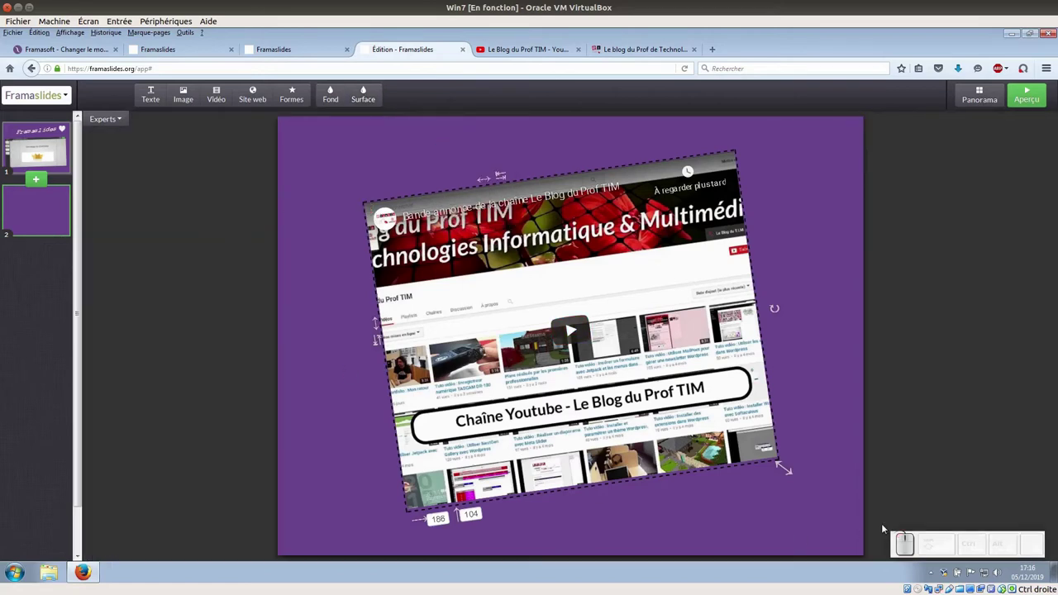
click(664, 468)
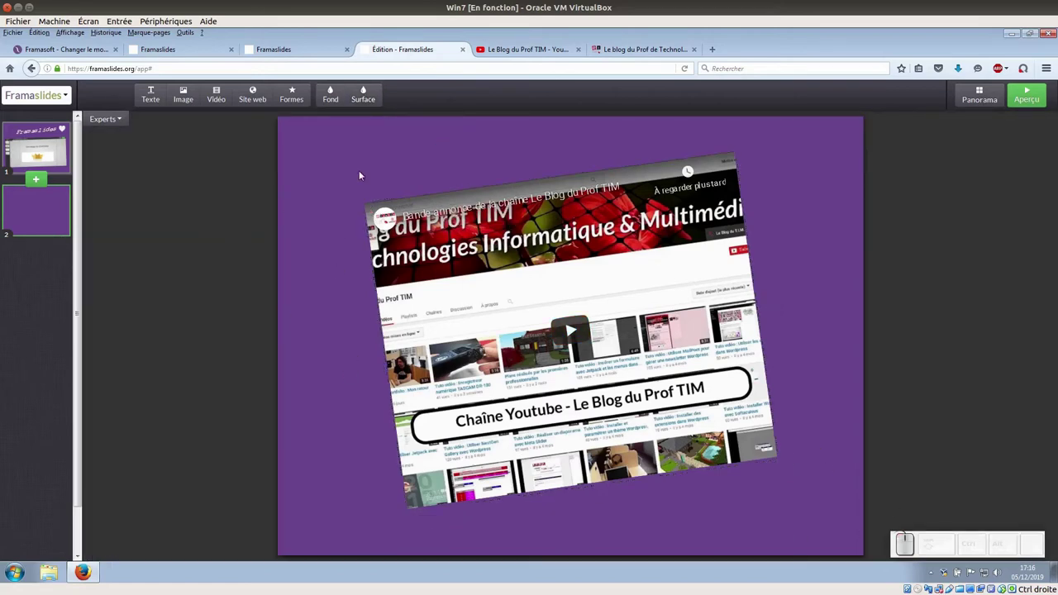
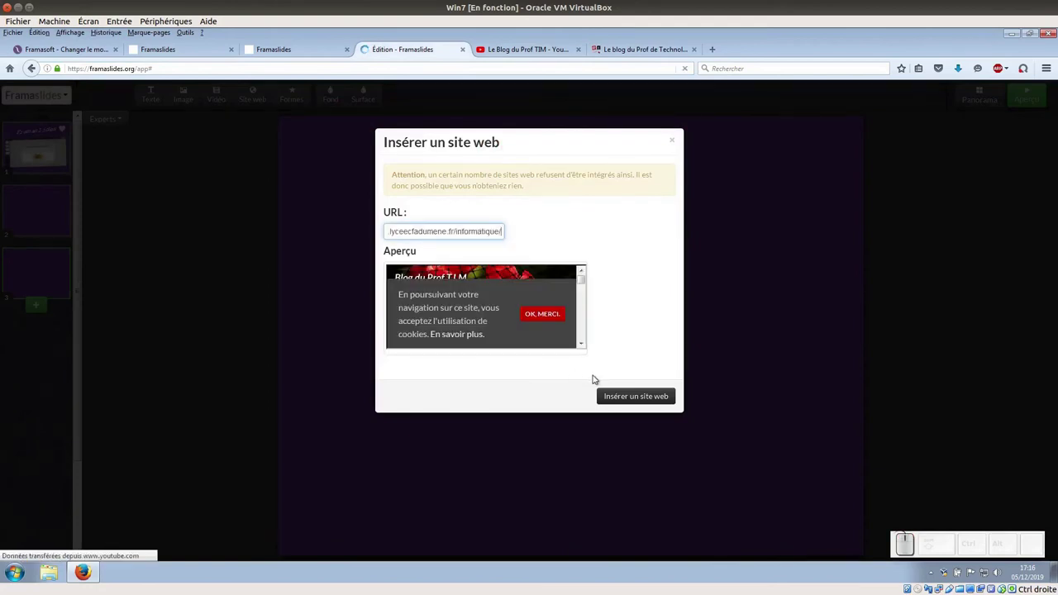
- Insert the Blog du Prof T.I.M. website on the third slide and shrink its frame to fit
click(627, 394)
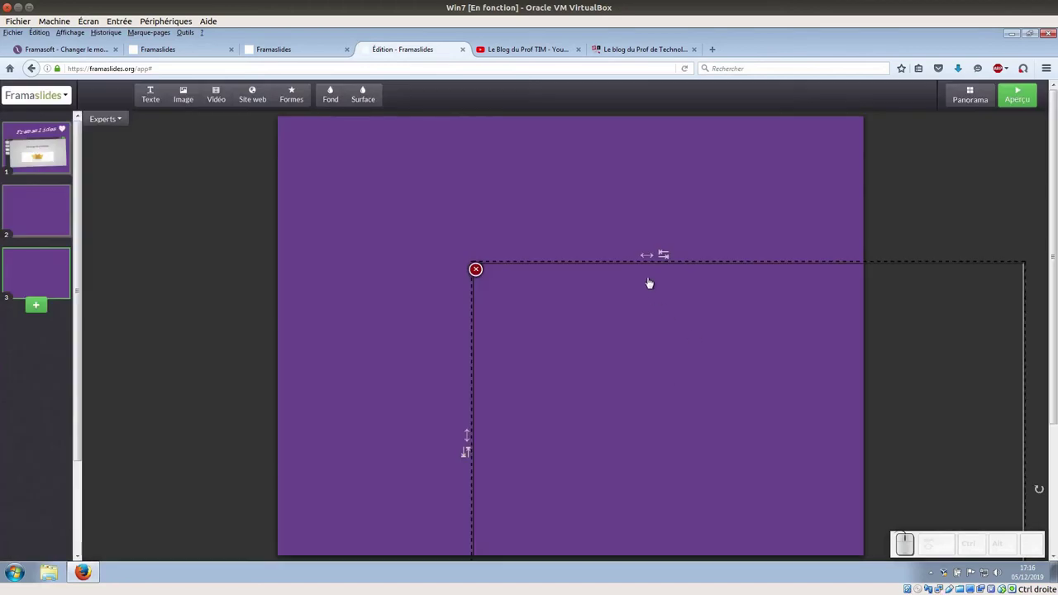
drag(524, 260, 507, 260)
click(514, 273)
drag(667, 255, 352, 532)
scroll(down, 3)
- Resize the website frame to fill most of the slide and deselect it
drag(352, 495, 349, 497)
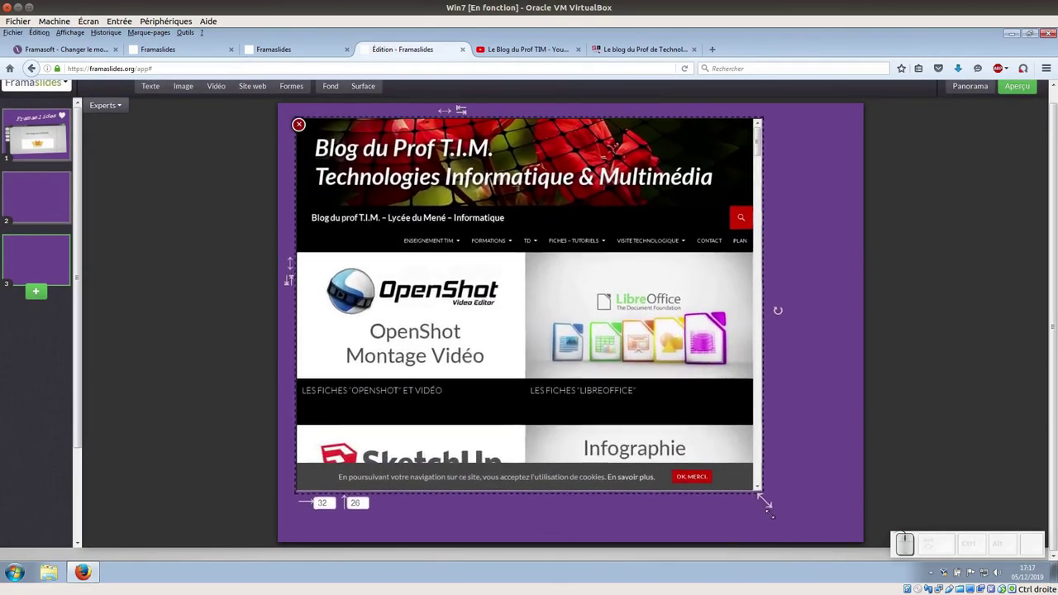
click(348, 485)
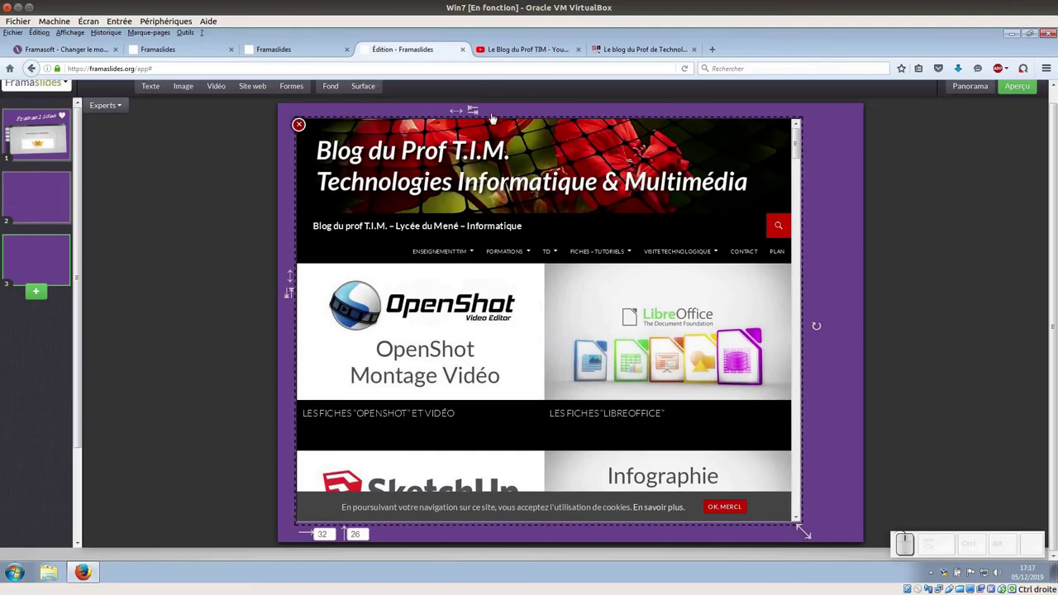
drag(475, 108, 370, 489)
click(284, 236)
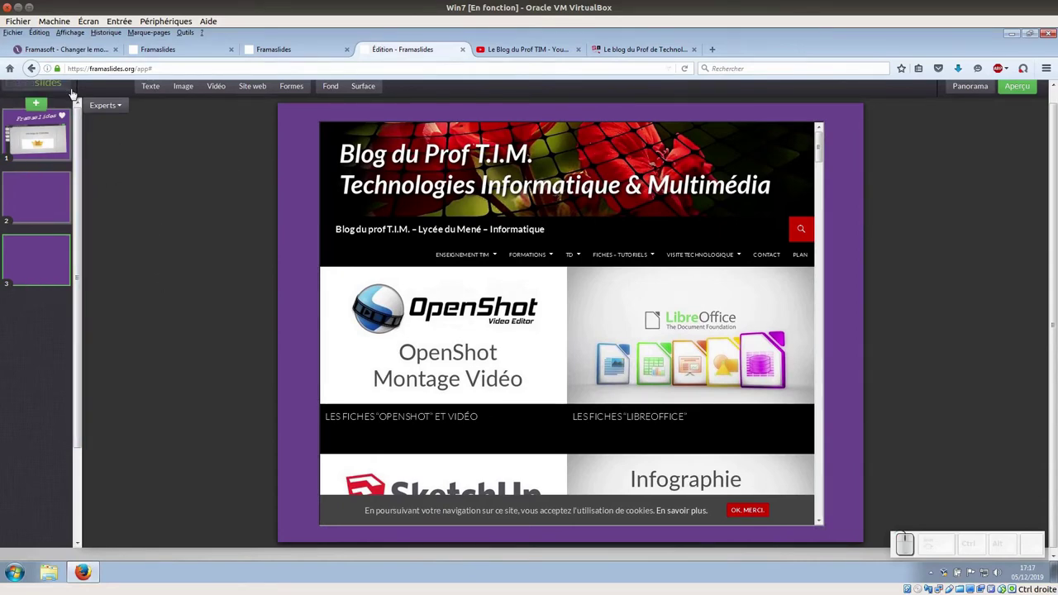
scroll(up, 3)
- Open the Framaslides presentation file options menu
click(70, 97)
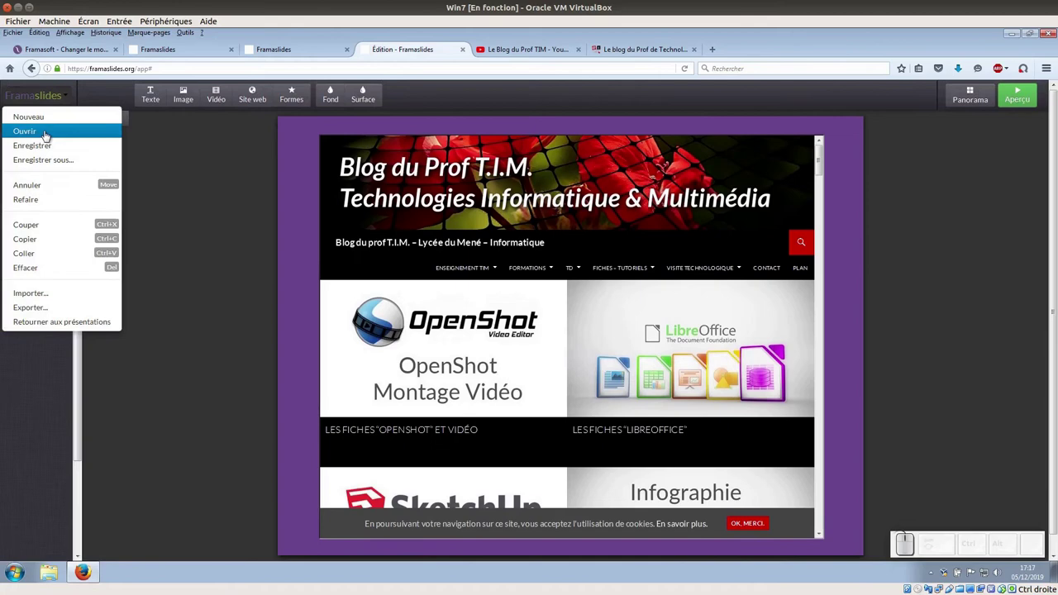
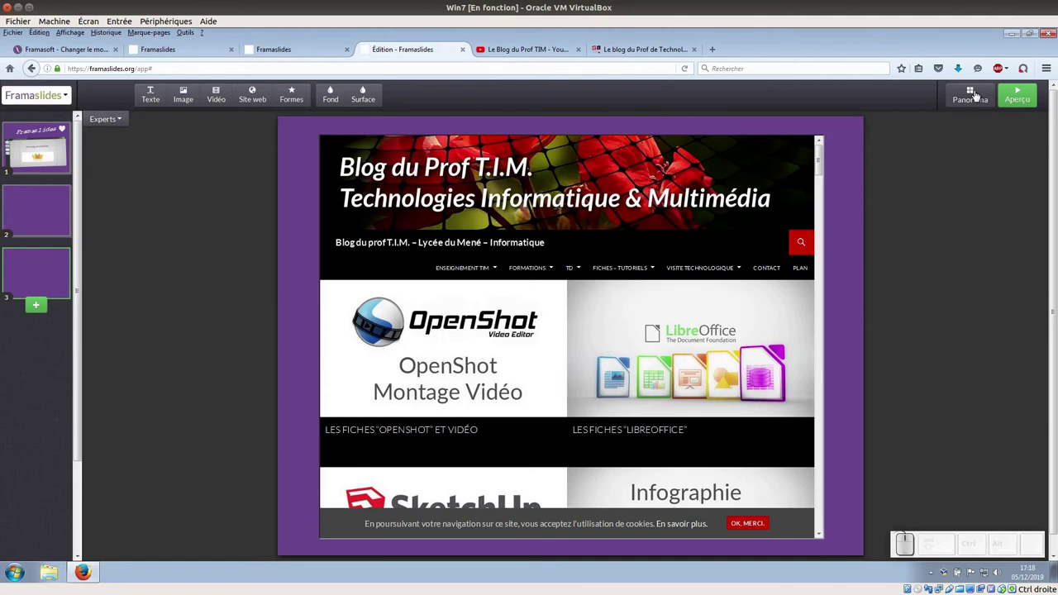
- Switch to the Panorama overview and tilt the title slide backward in 3D
click(978, 94)
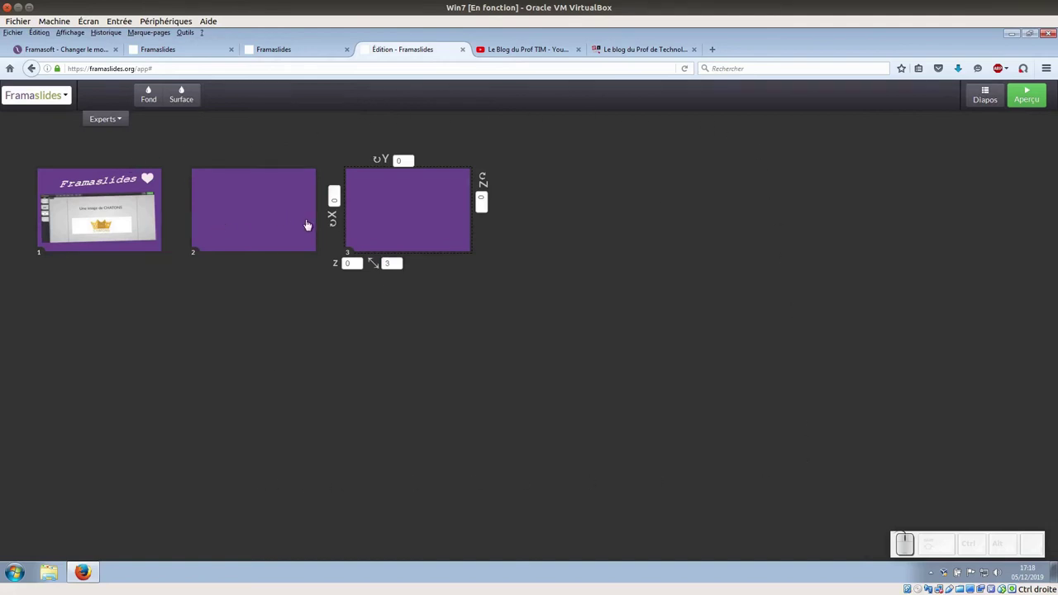
click(251, 189)
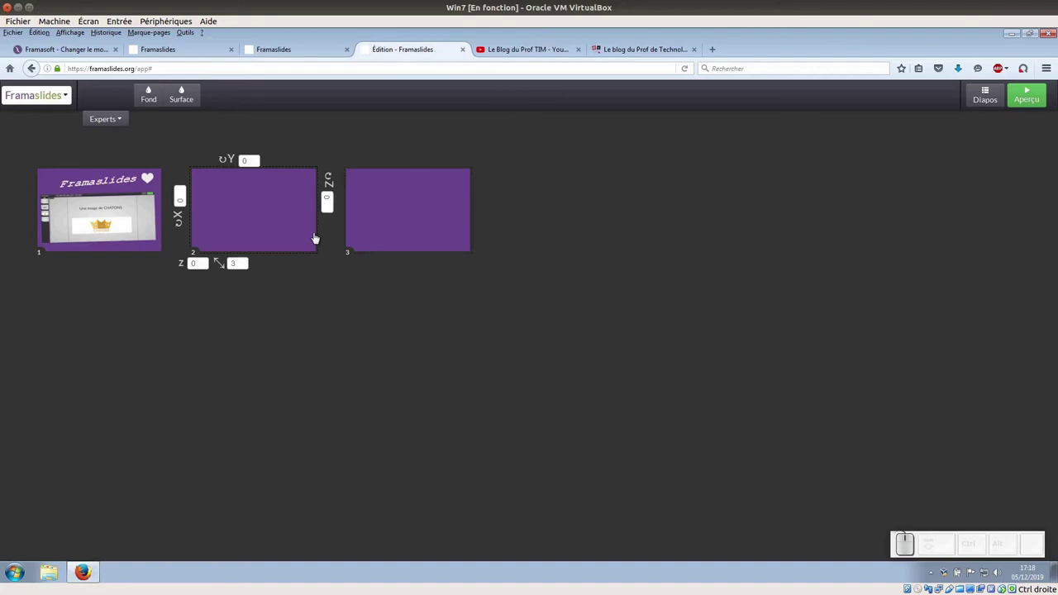
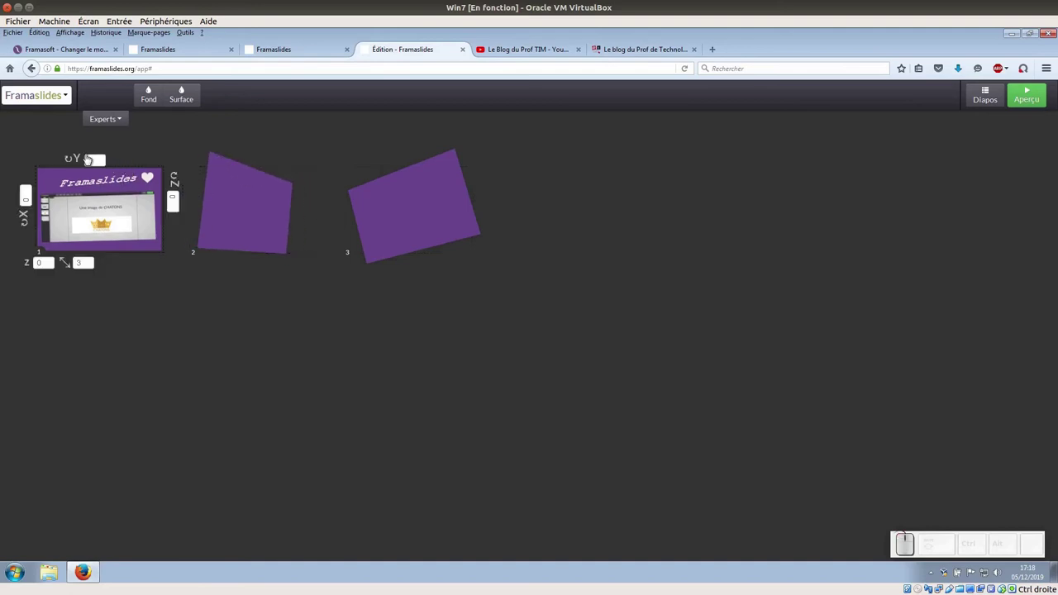
drag(94, 263, 31, 200)
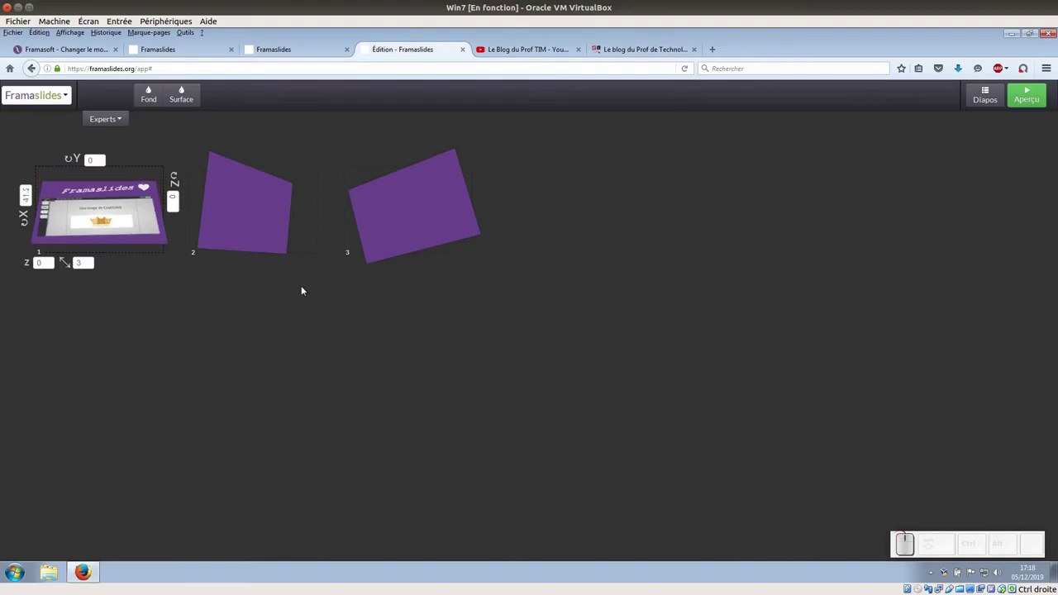
- Rotate and reposition slides 2 and 3 with offset heights in the layout
drag(256, 217, 369, 241)
click(411, 218)
click(415, 301)
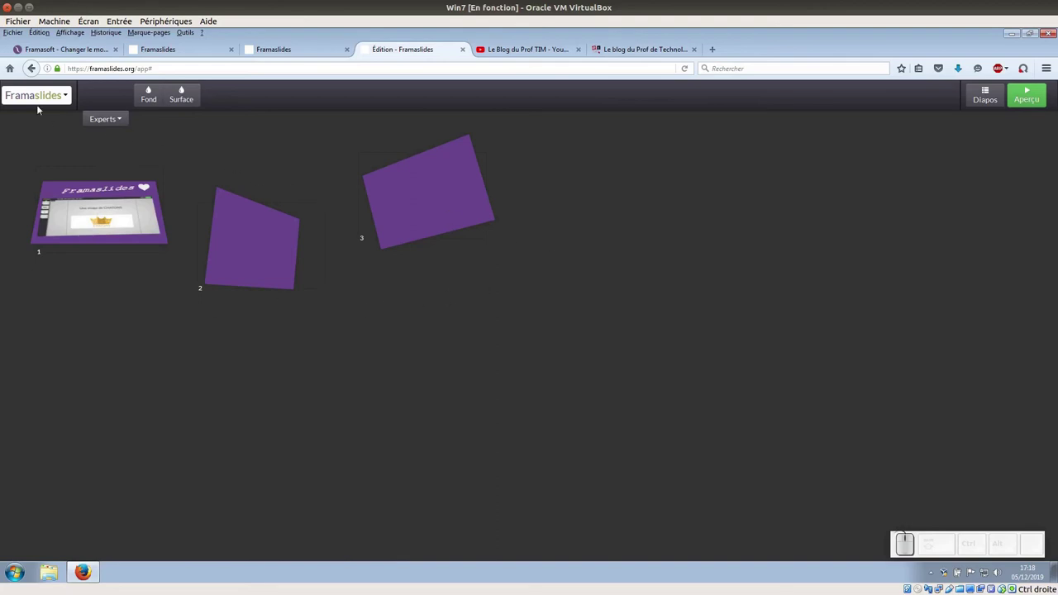
click(72, 98)
click(47, 147)
click(152, 101)
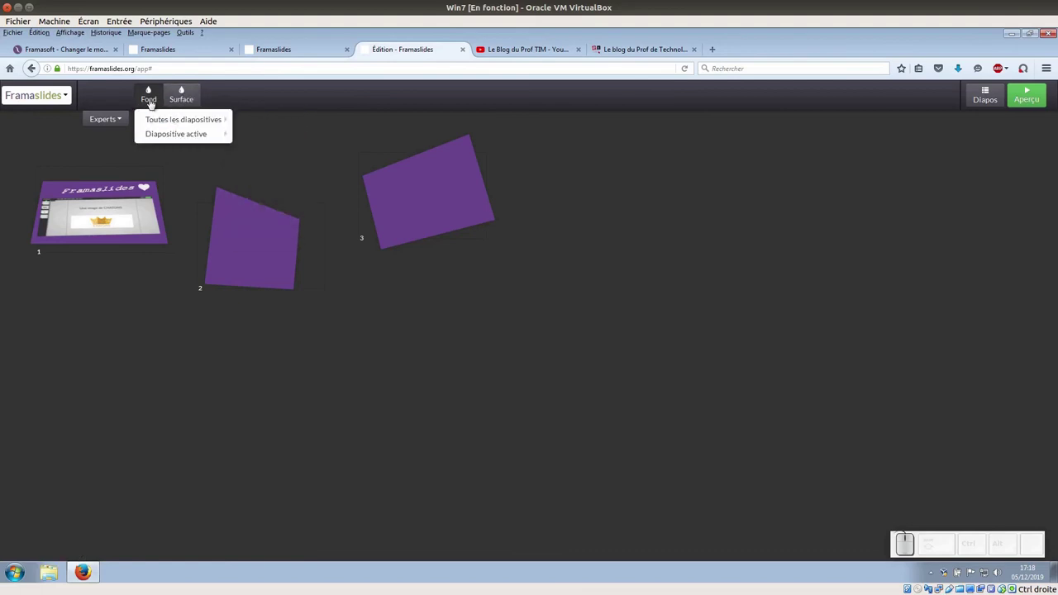
click(196, 94)
click(223, 89)
click(124, 122)
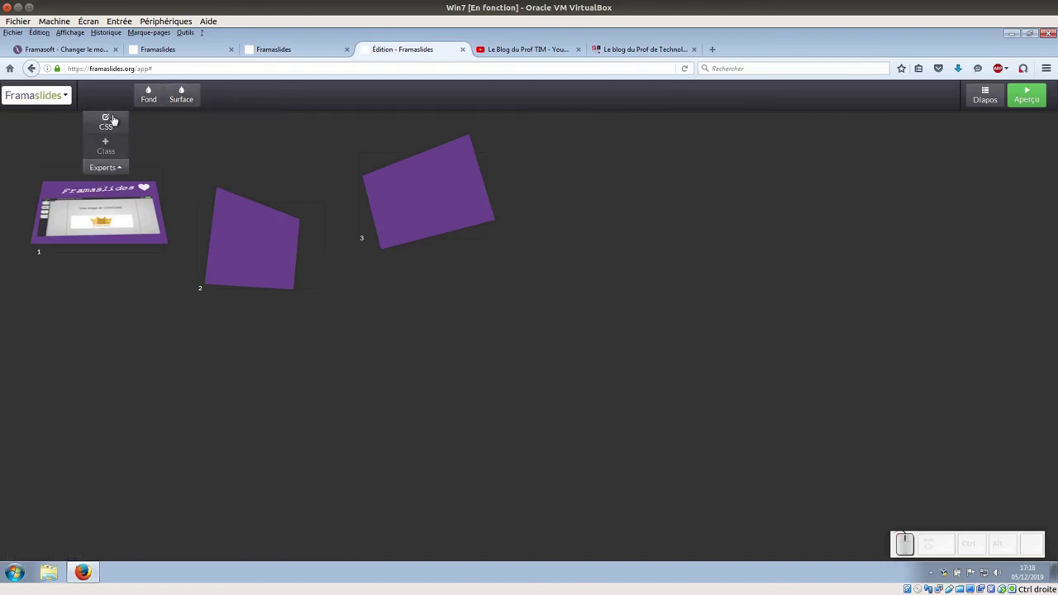
click(123, 168)
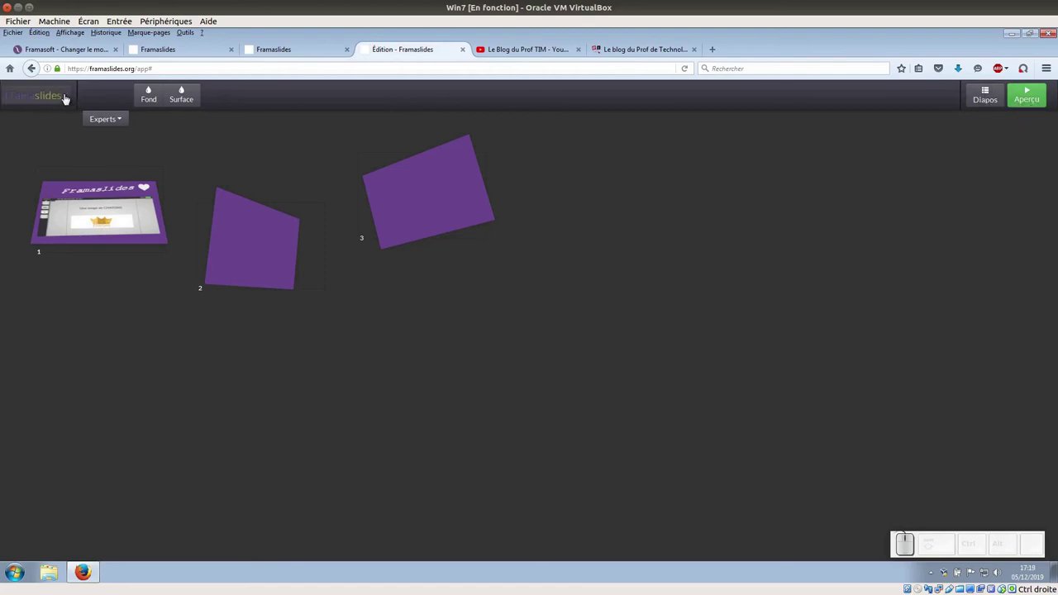
click(68, 97)
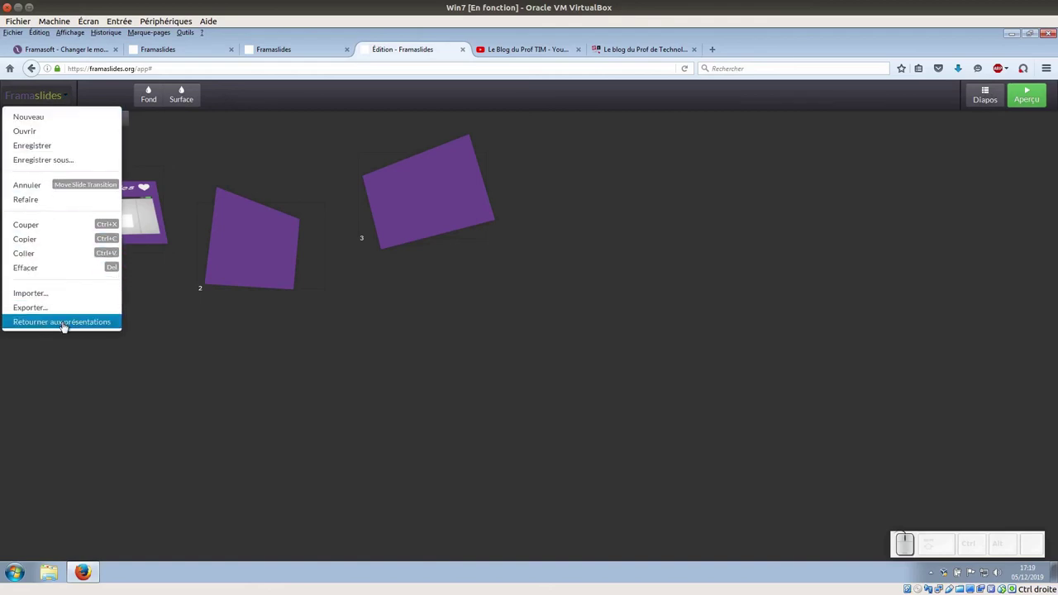
- Return to the presentations list via Retourner aux présentations
click(62, 322)
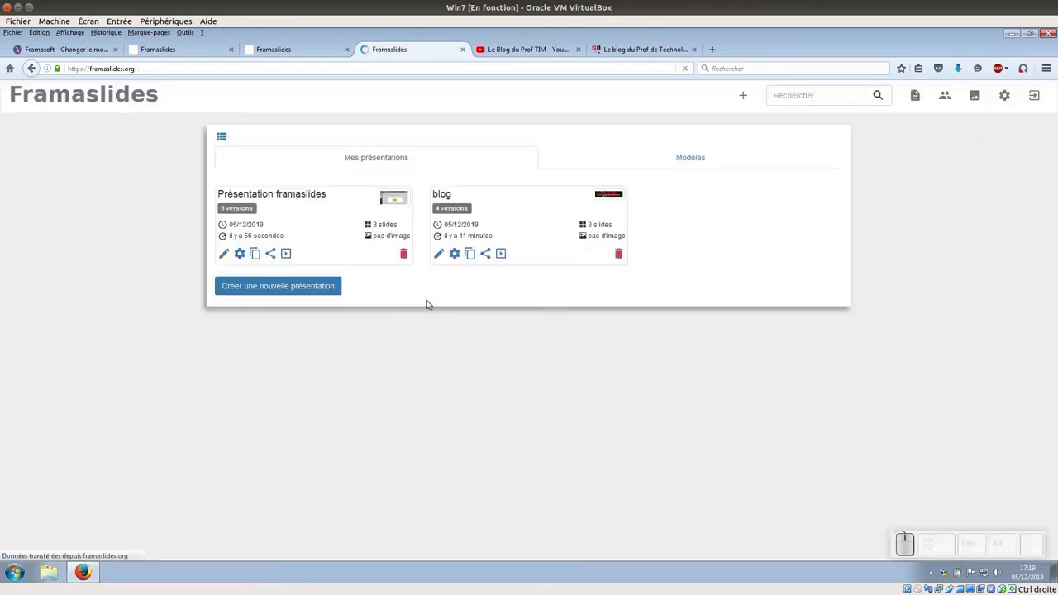
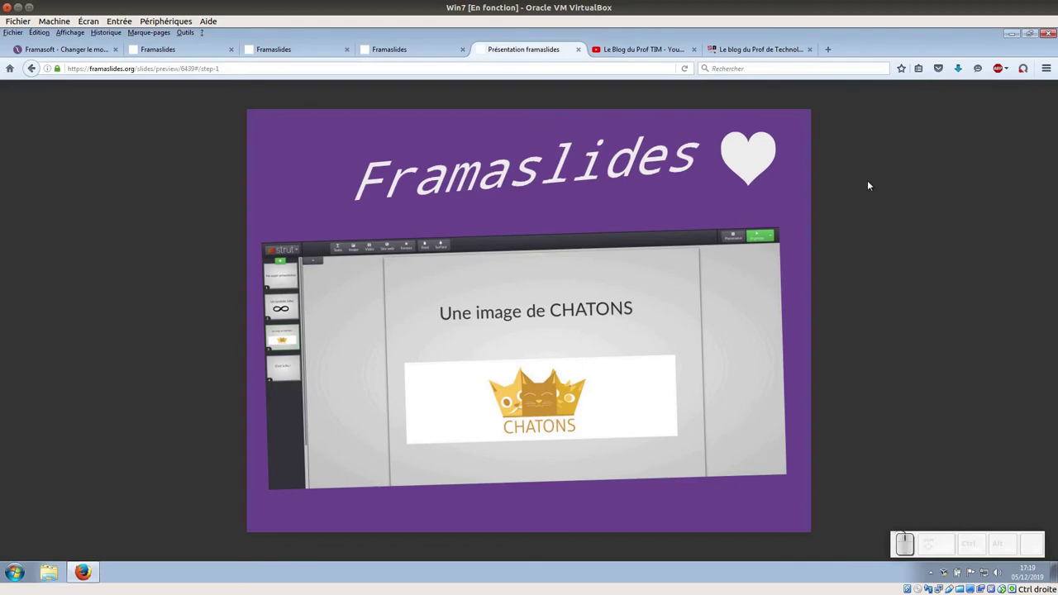
- Advance the preview to the video slide, then play and pause the YouTube trailer
key(space)
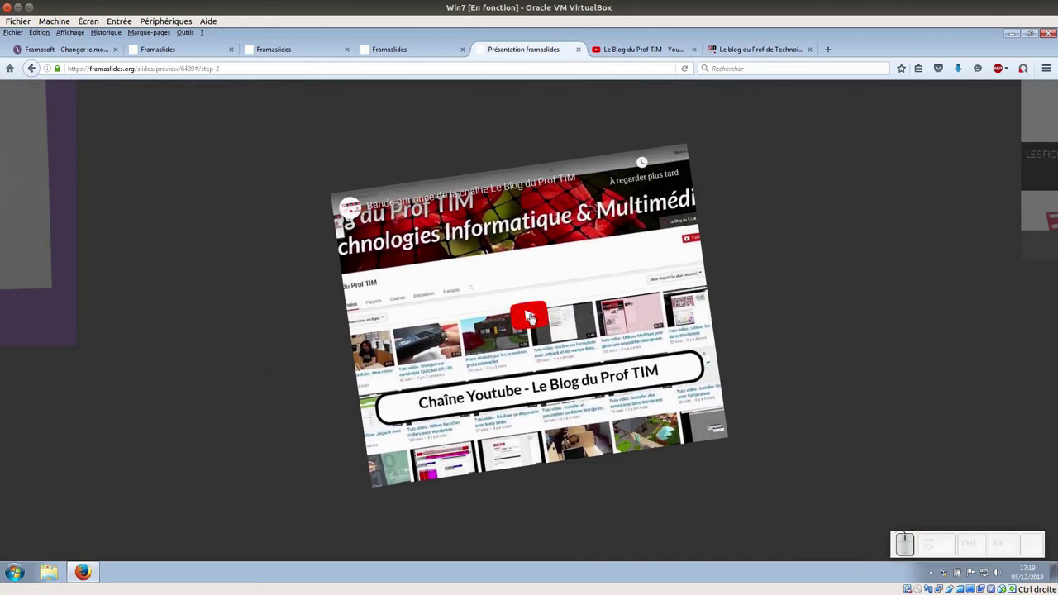
click(538, 316)
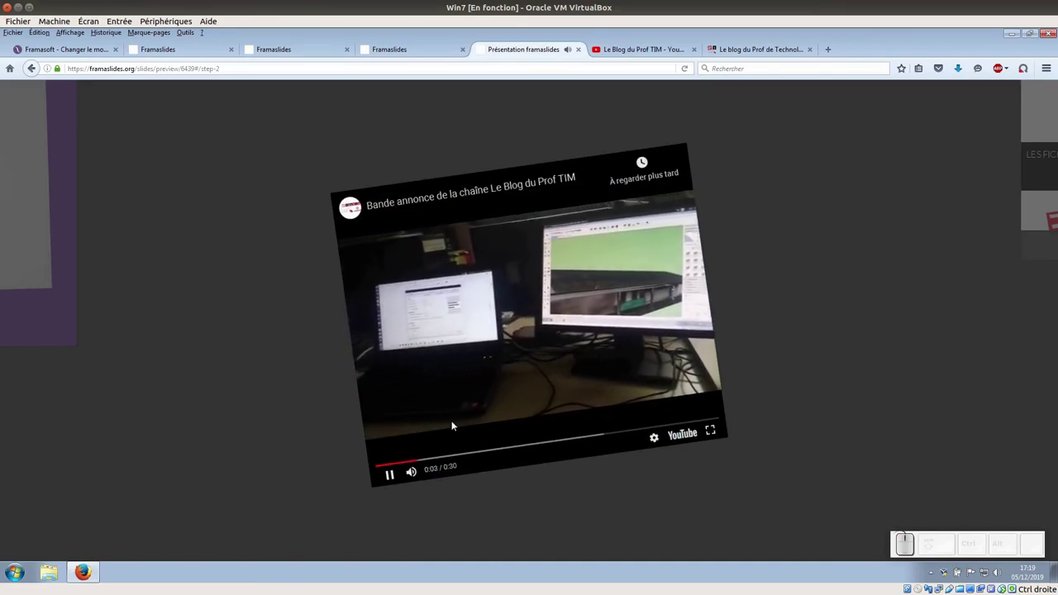
click(392, 476)
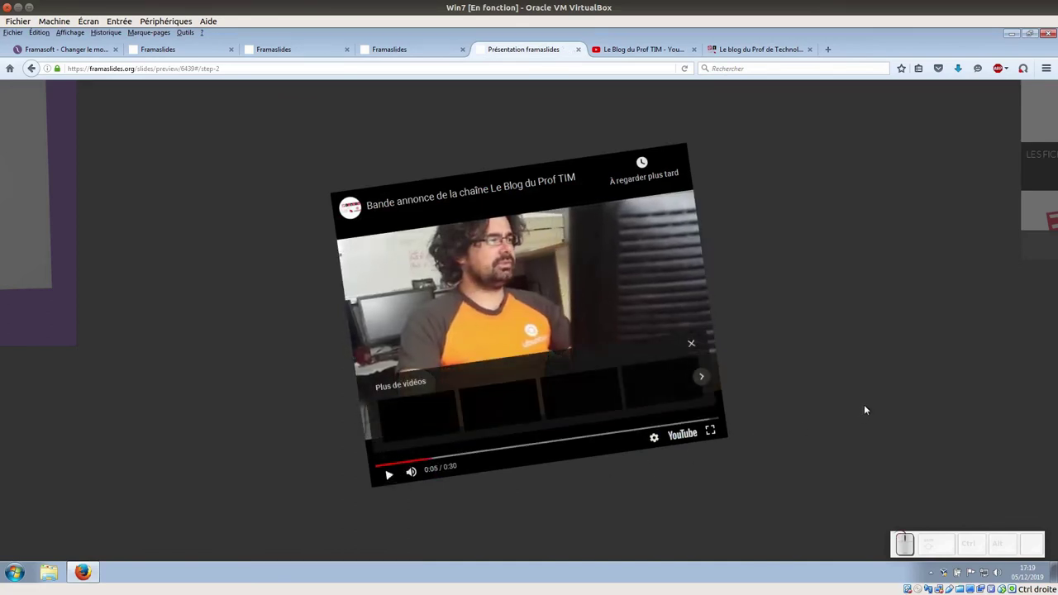
click(869, 406)
- Advance to the website slide, scroll the embedded blog and dismiss its OK MERCI cookie notice
key(space)
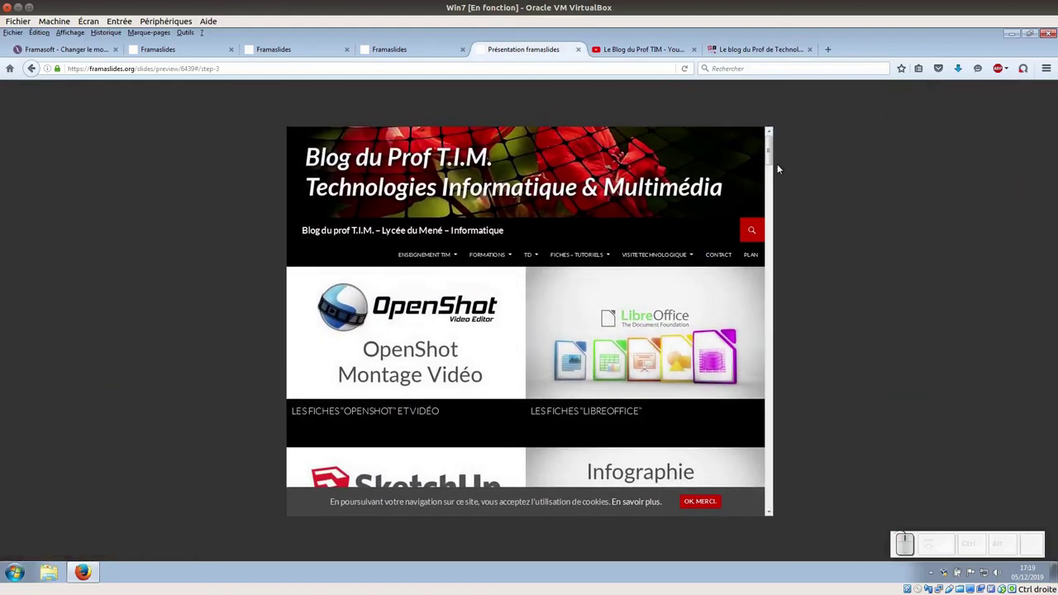
drag(335, 481, 759, 329)
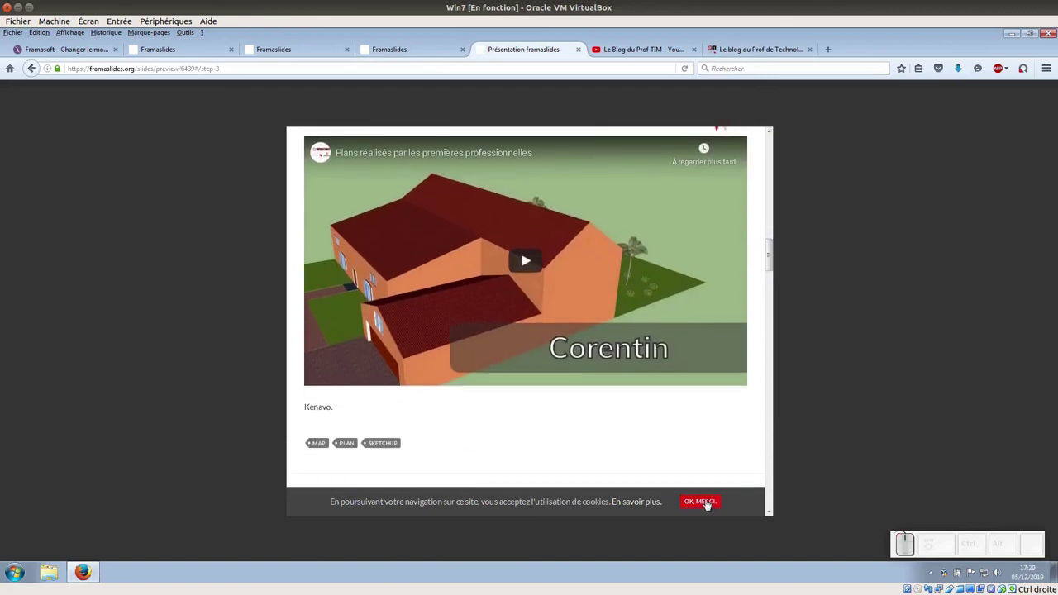
click(708, 502)
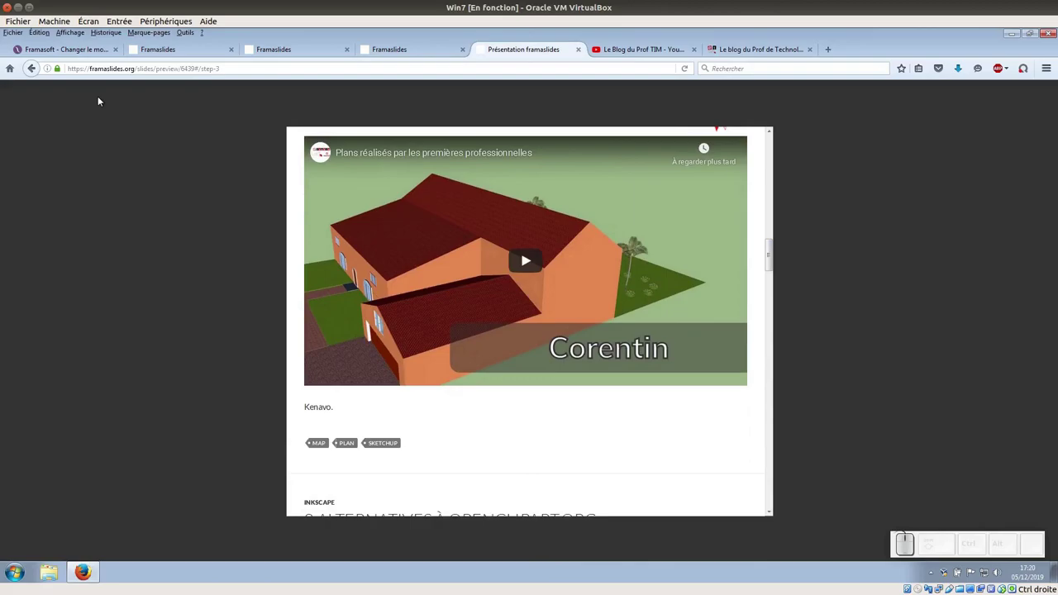